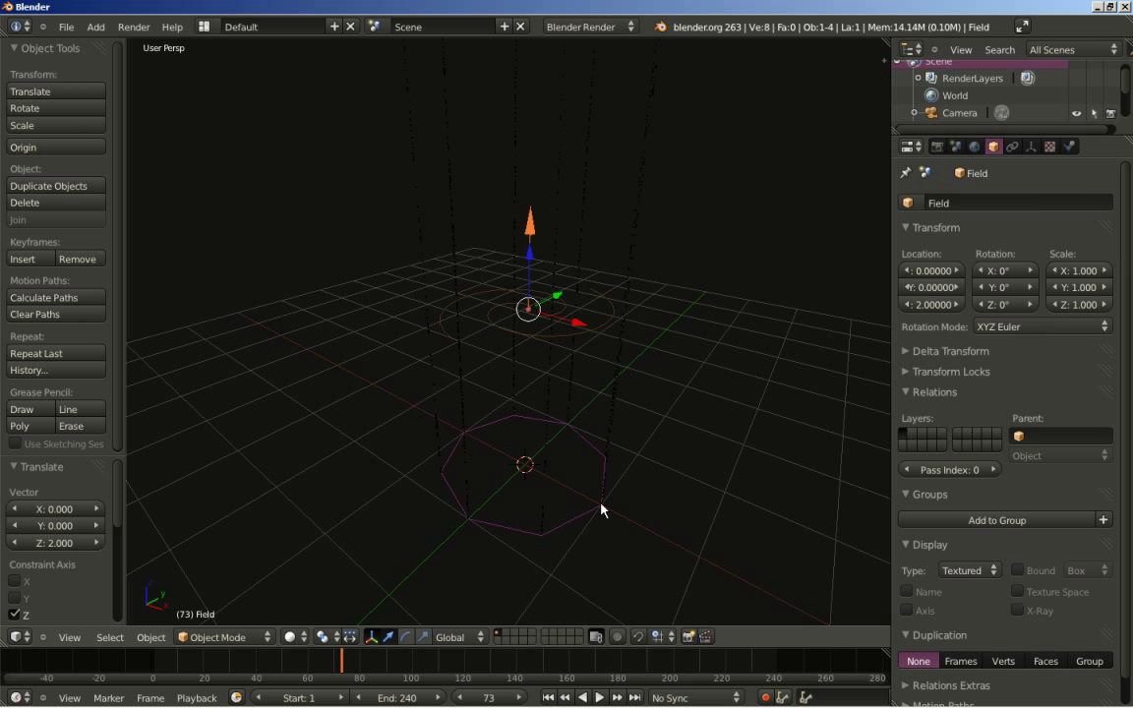
Step: Select the Circle emitter, rewind to frame 1 and watch the particles coil, then select the Field
right_click(605, 510)
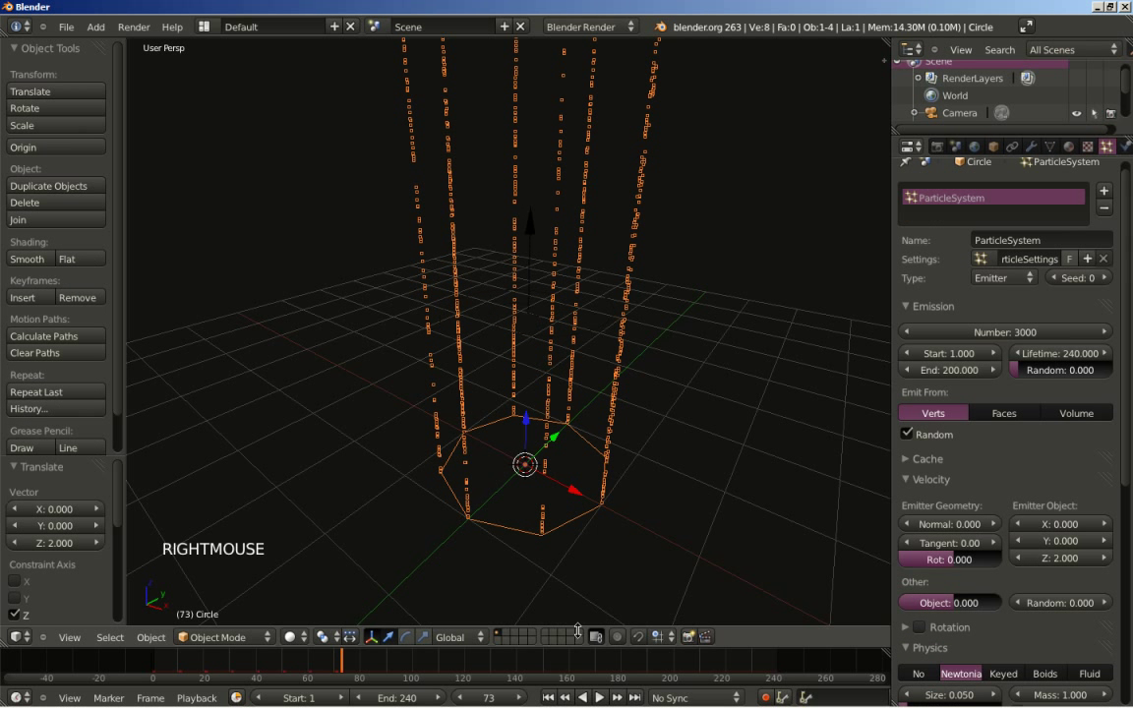
click(556, 704)
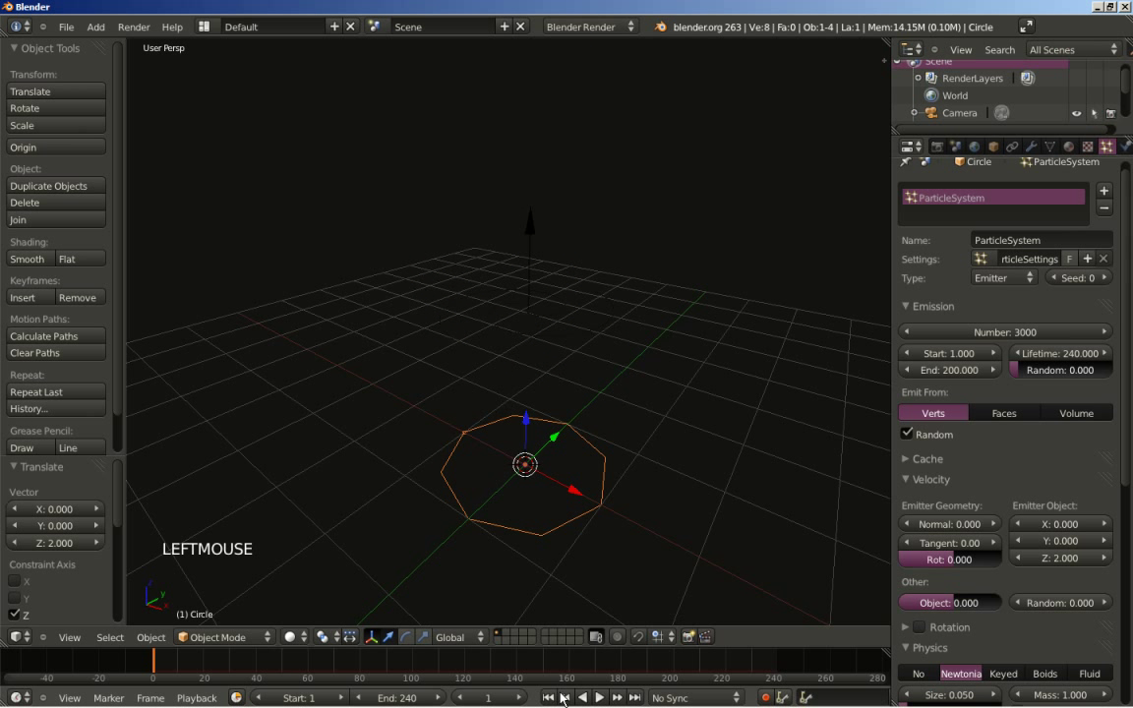
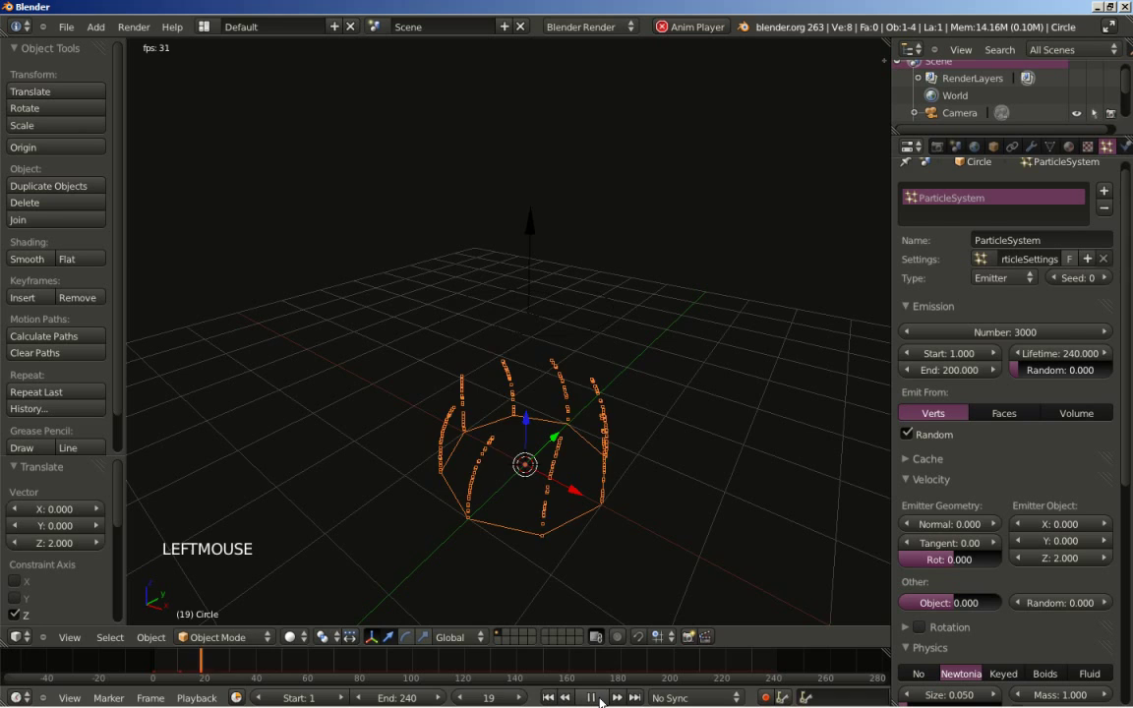
middle_click(624, 550)
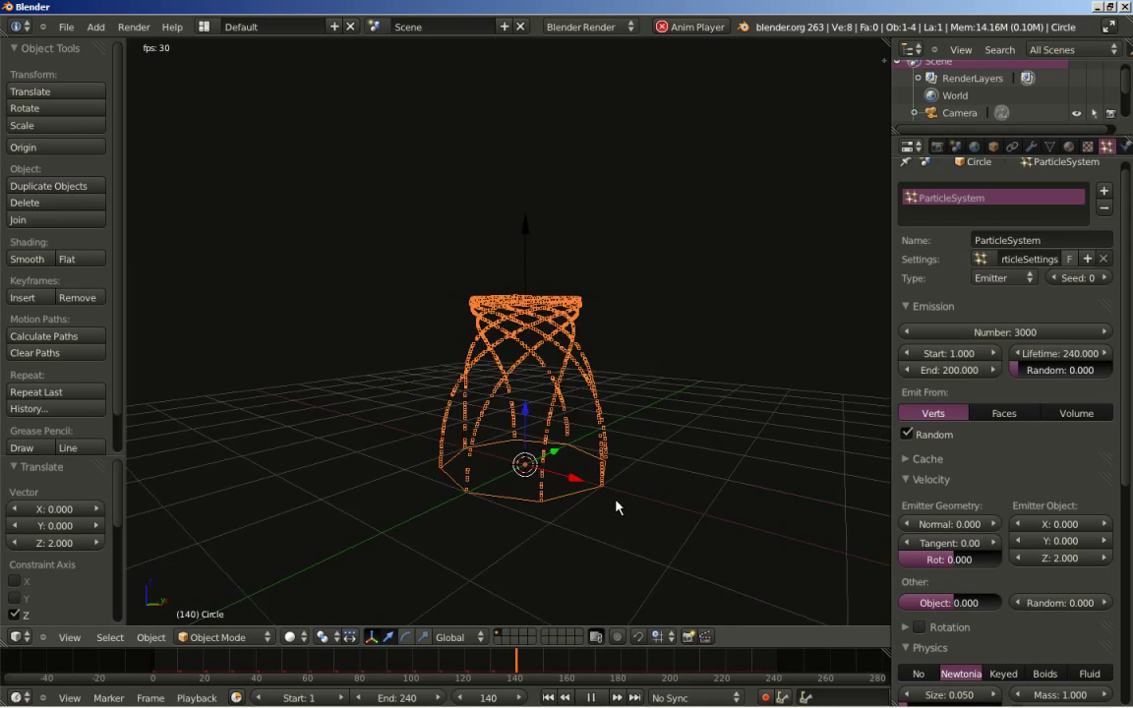
middle_click(612, 559)
scroll(up, 3)
right_click(546, 330)
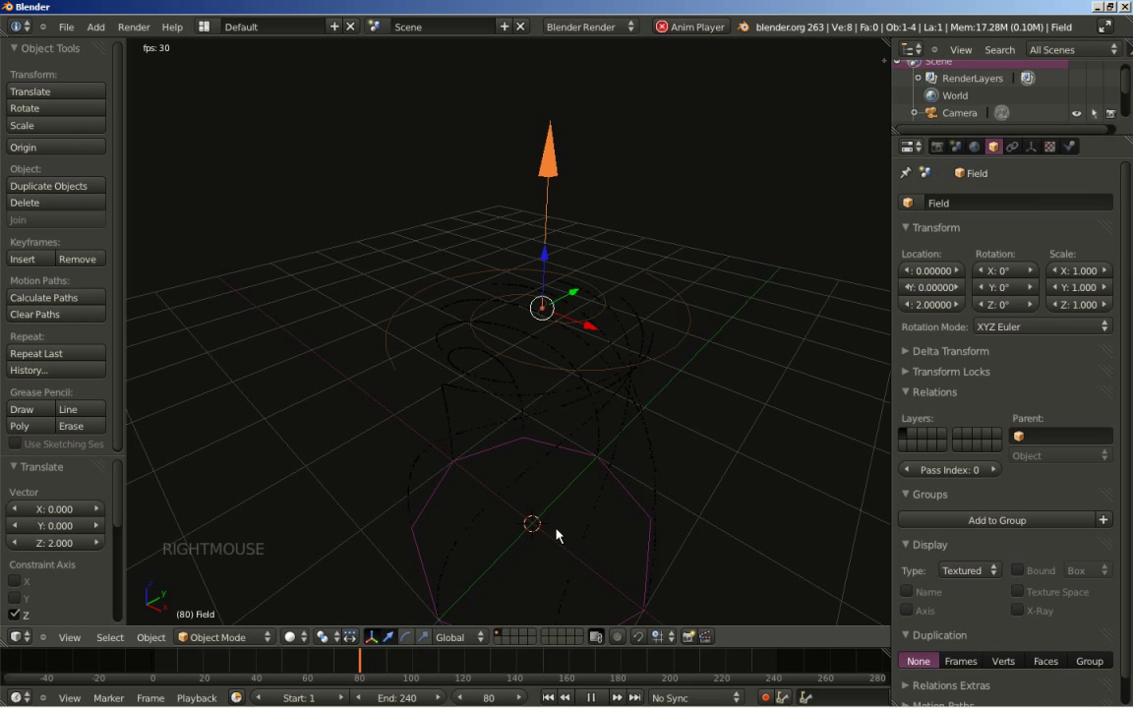
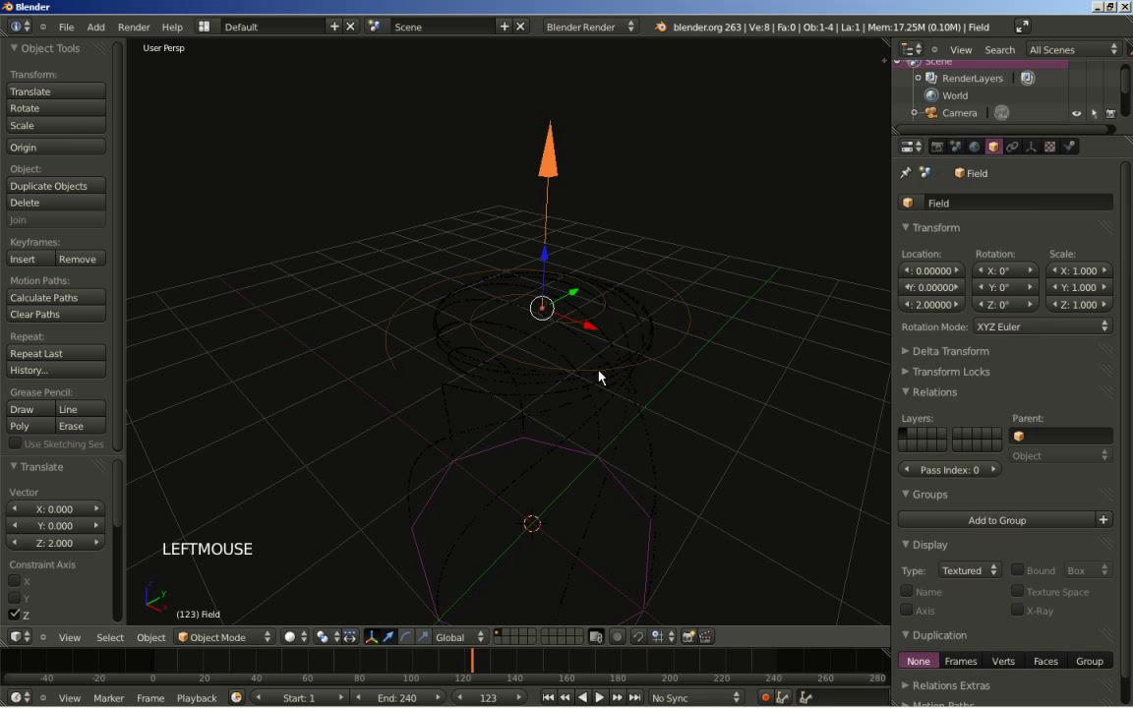
Step: Zoom the viewport out on the frozen coils with the force field active
scroll(down, 3)
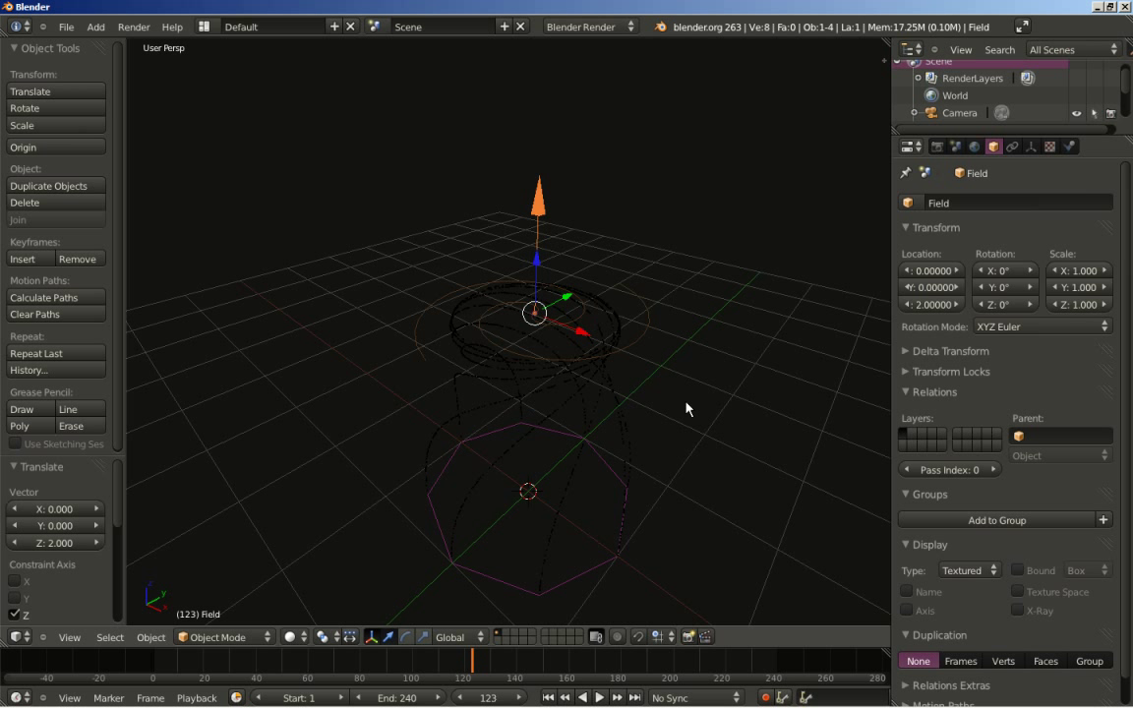
Step: Rotate the force field 90° about X and move it to X −1 beside the coils
key(r)
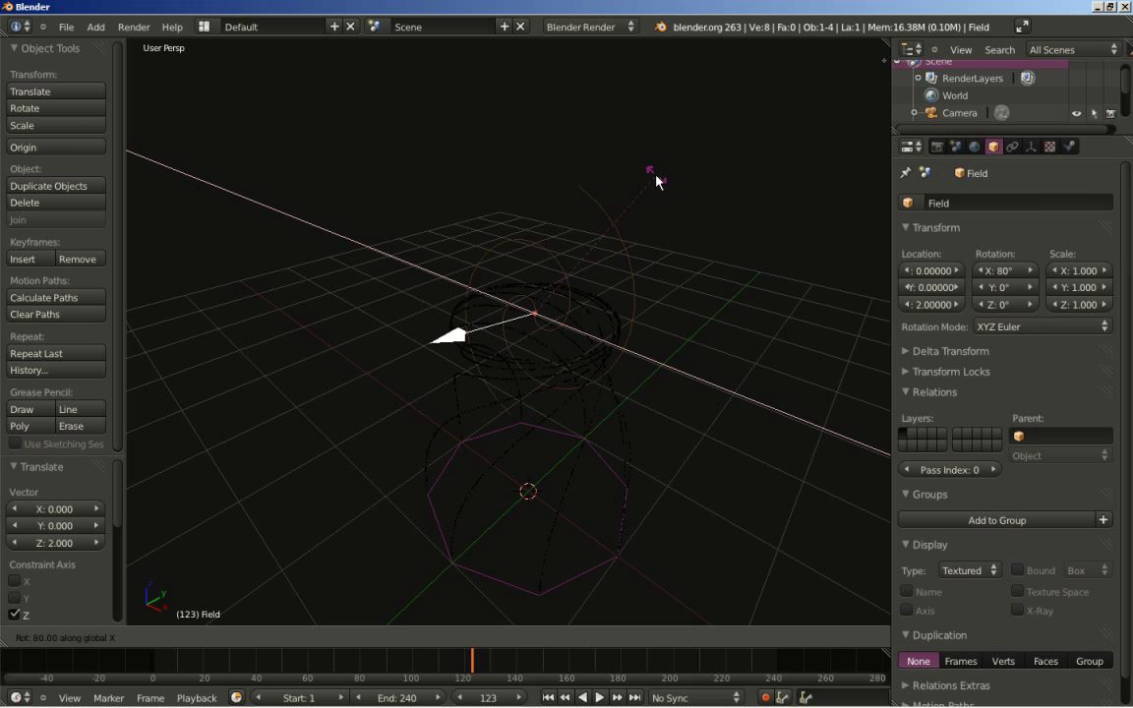
click(632, 174)
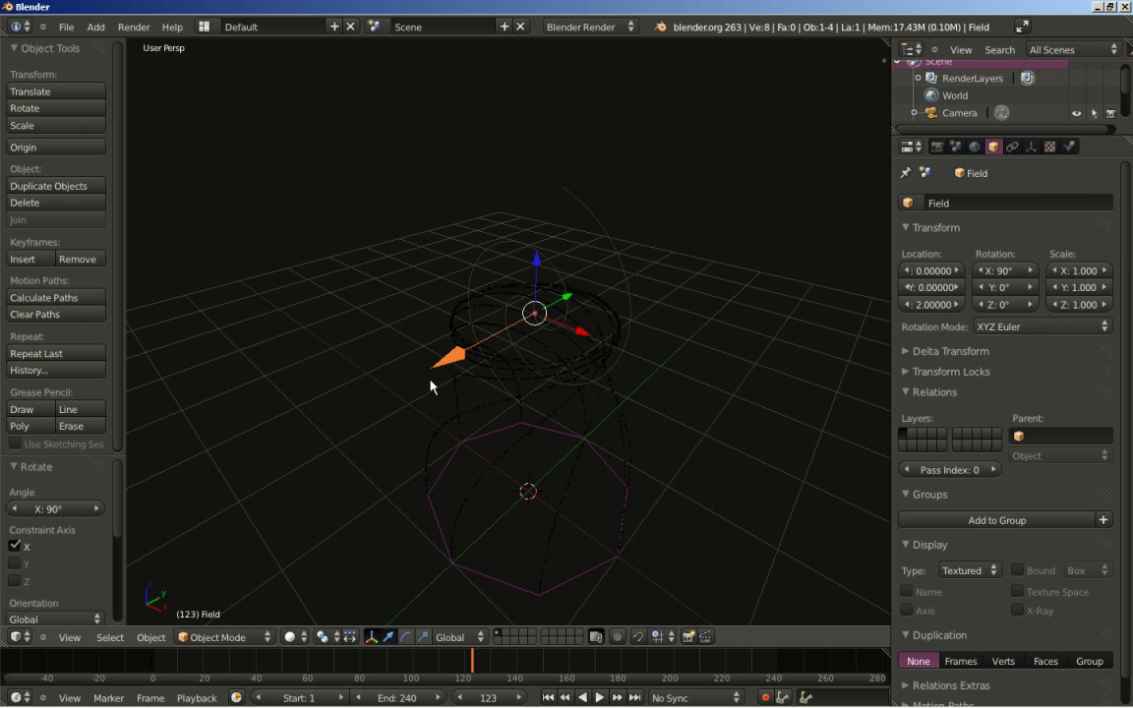
key(g)
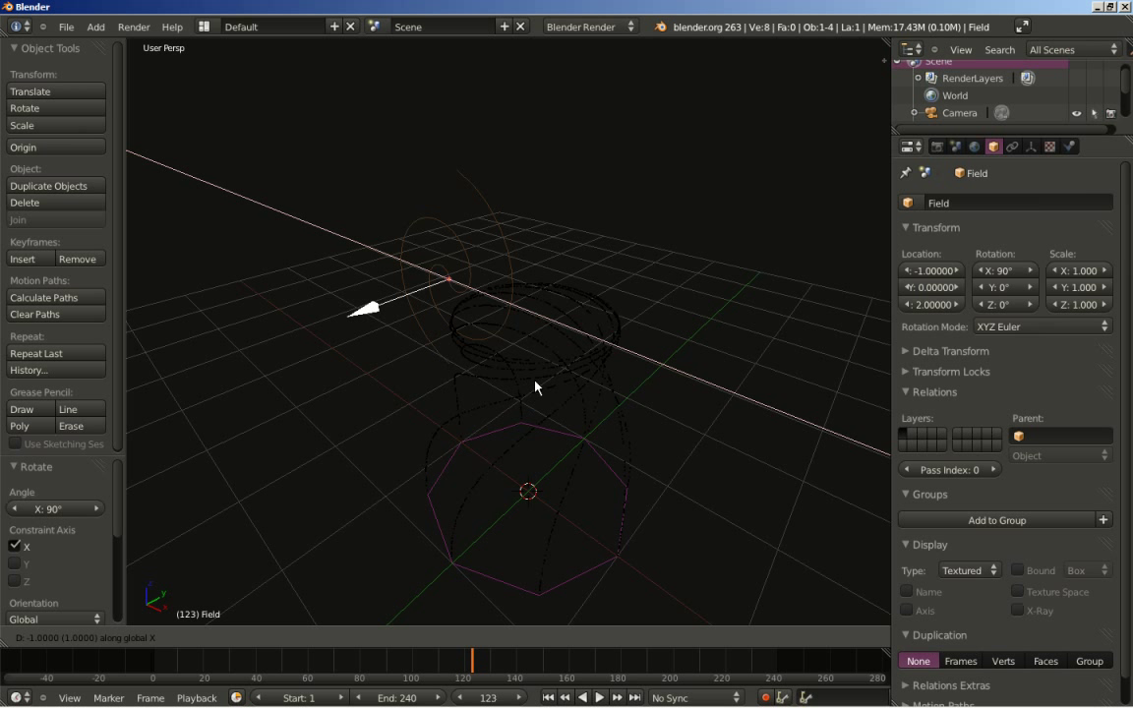
click(541, 387)
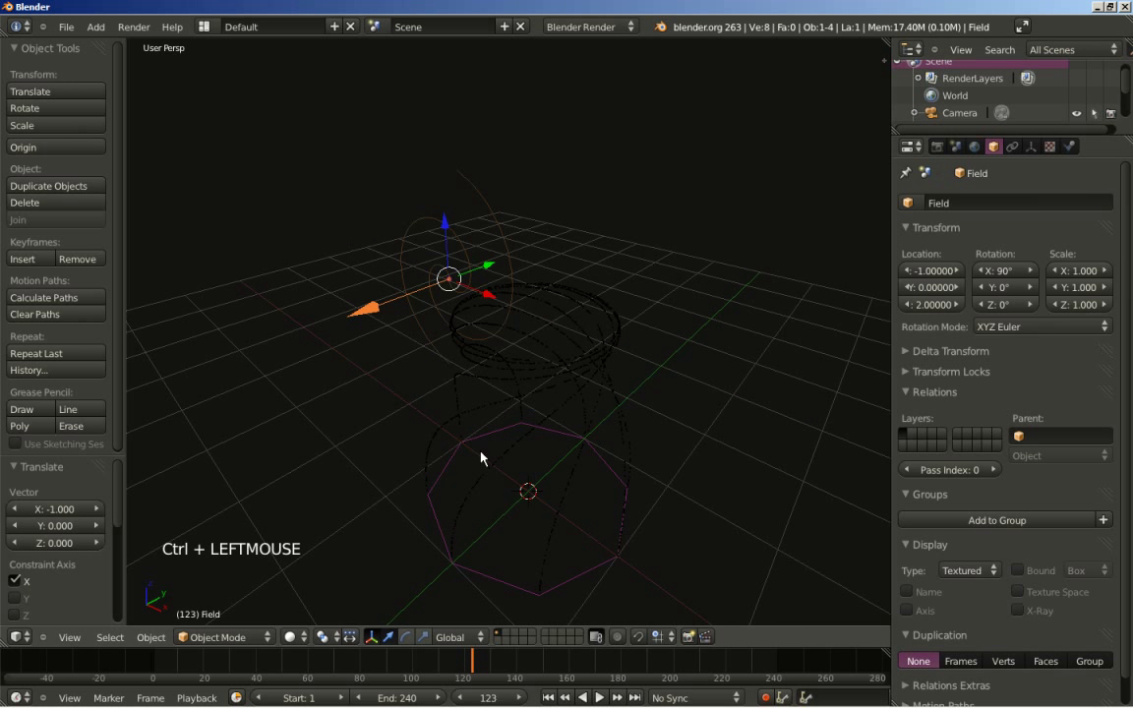
middle_click(348, 566)
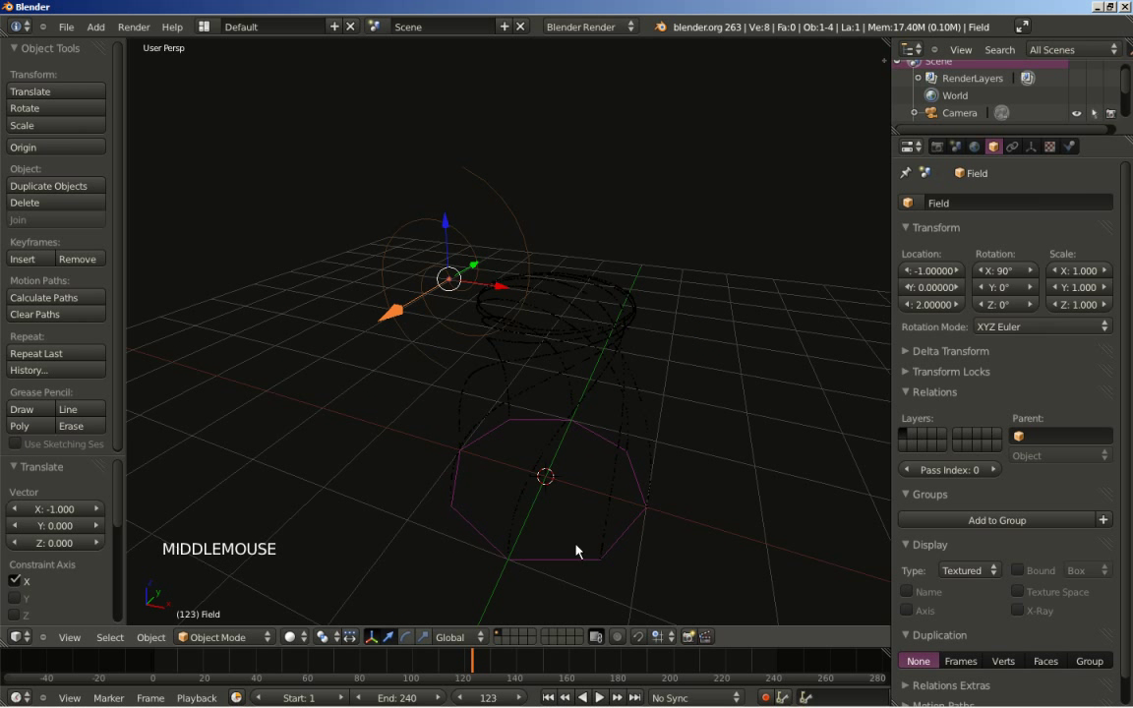
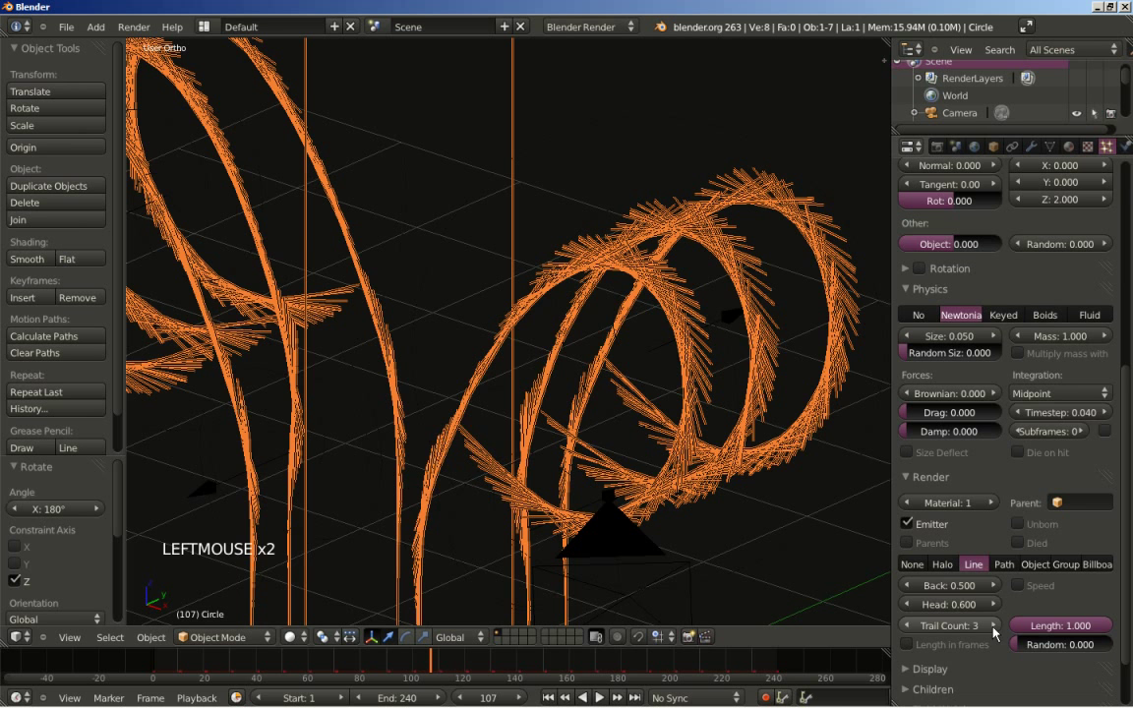
Step: Raise the particle line Trail Count from 3 to 4
click(997, 635)
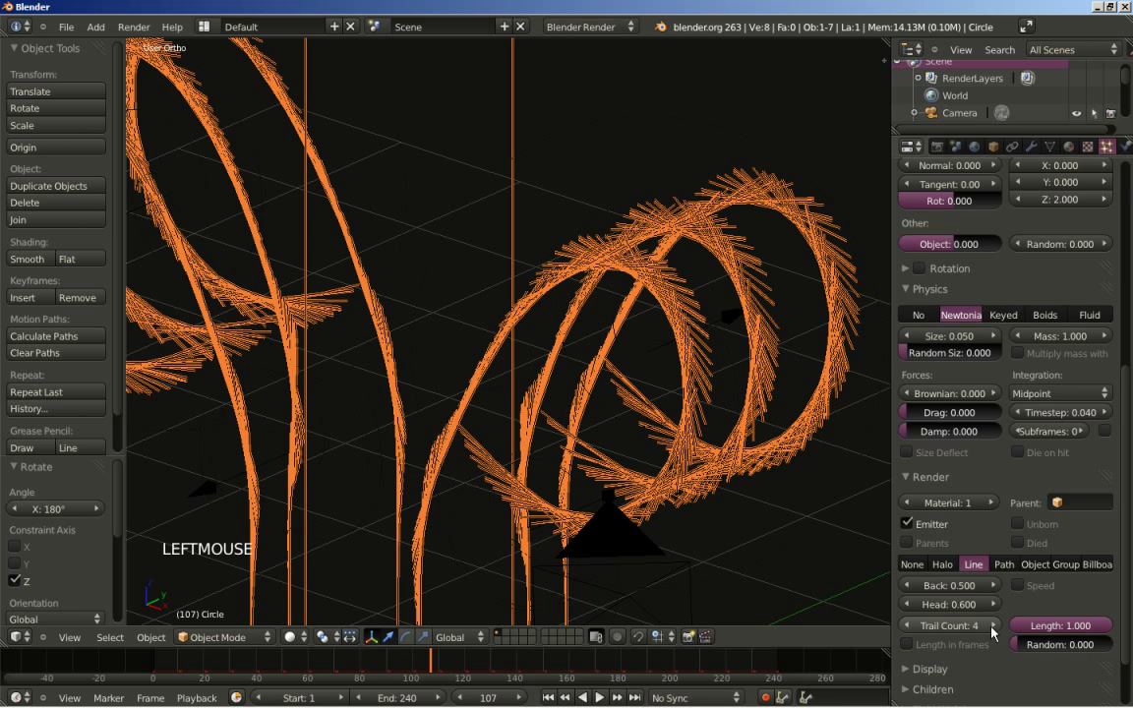
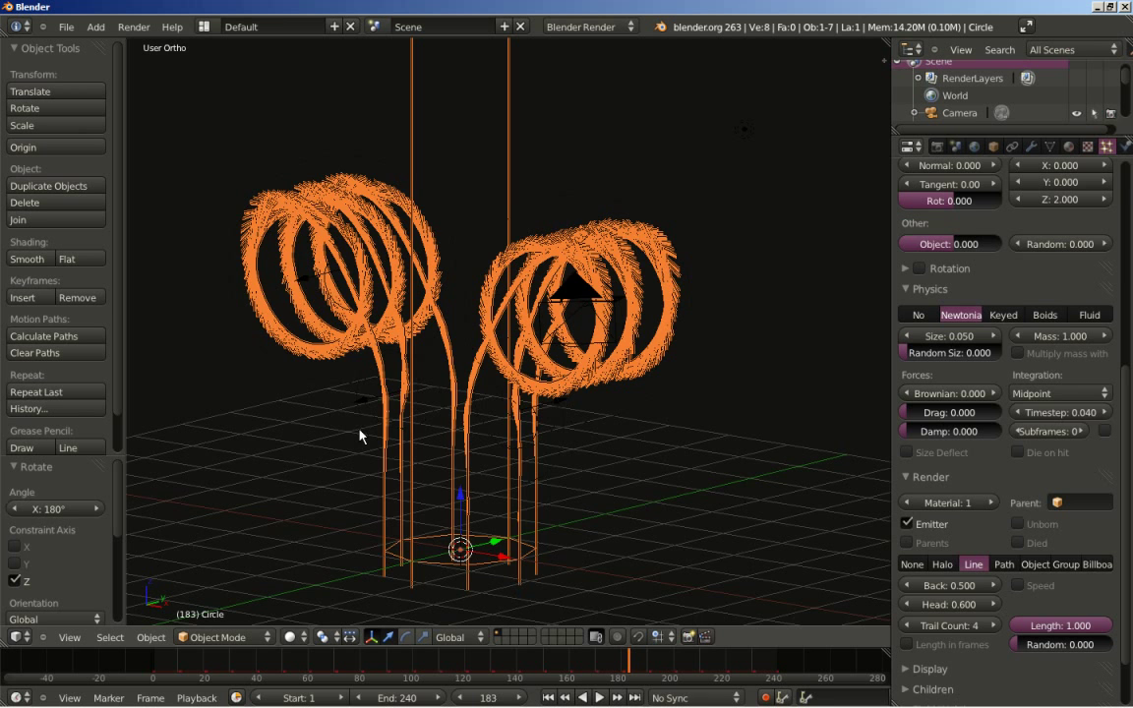
Step: Switch to perspective and orbit in to view the orange coils side-on
key(KP_5)
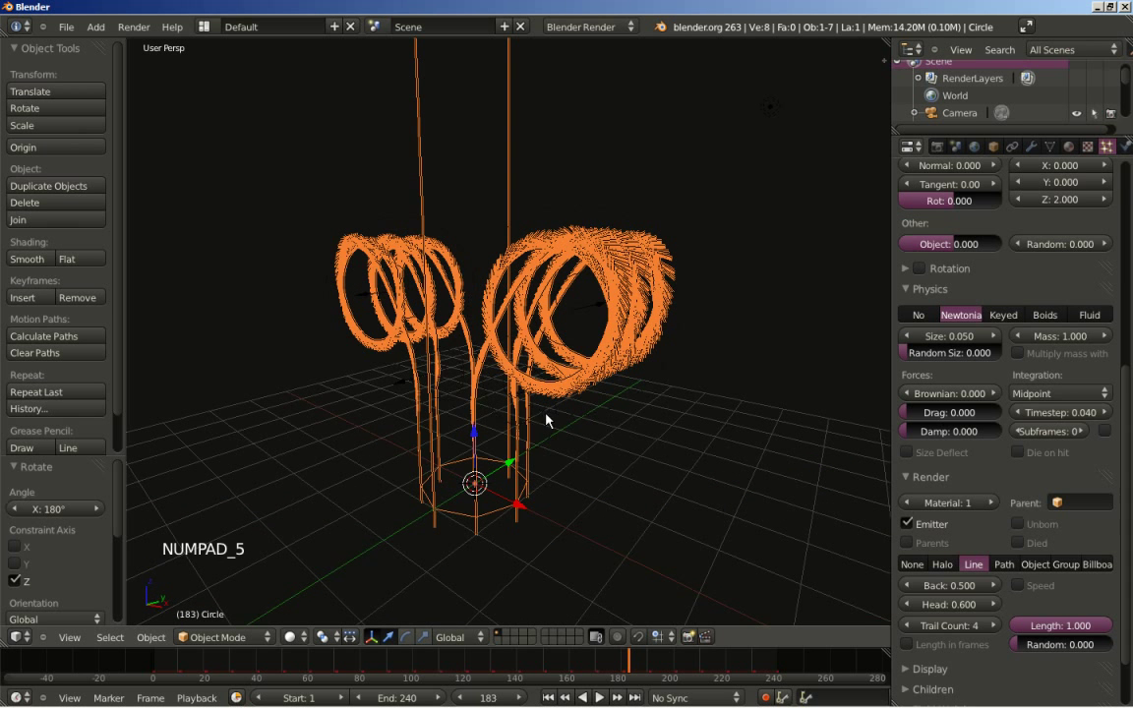
middle_click(365, 425)
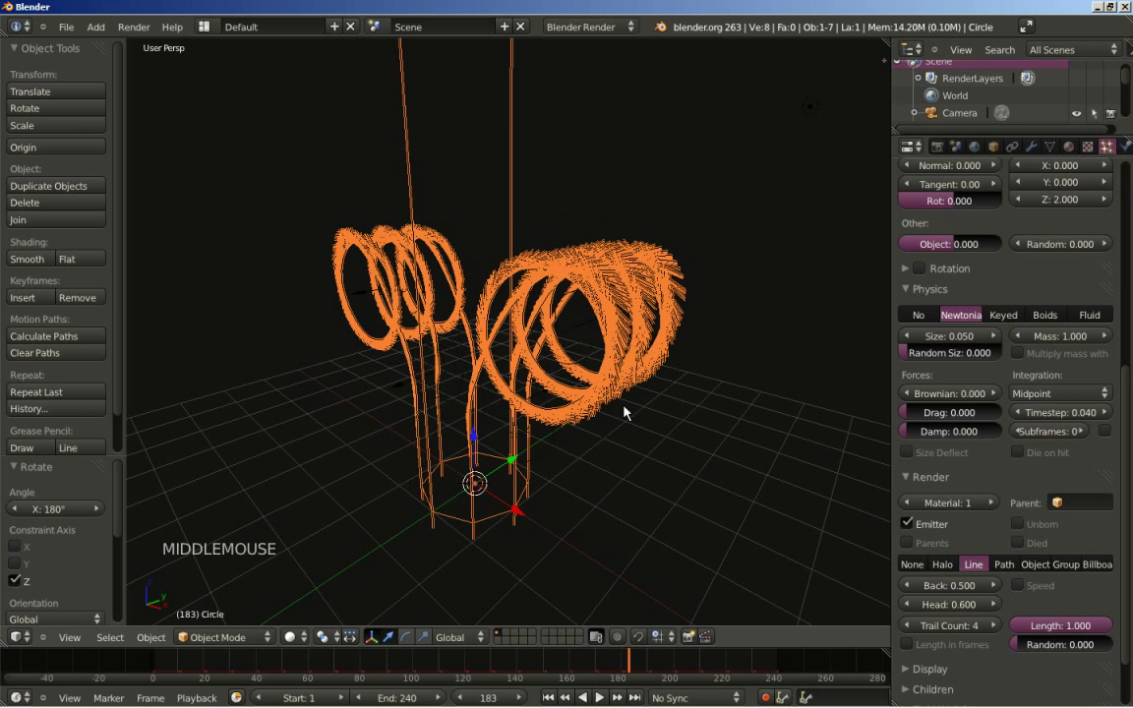
middle_click(671, 389)
middle_click(467, 479)
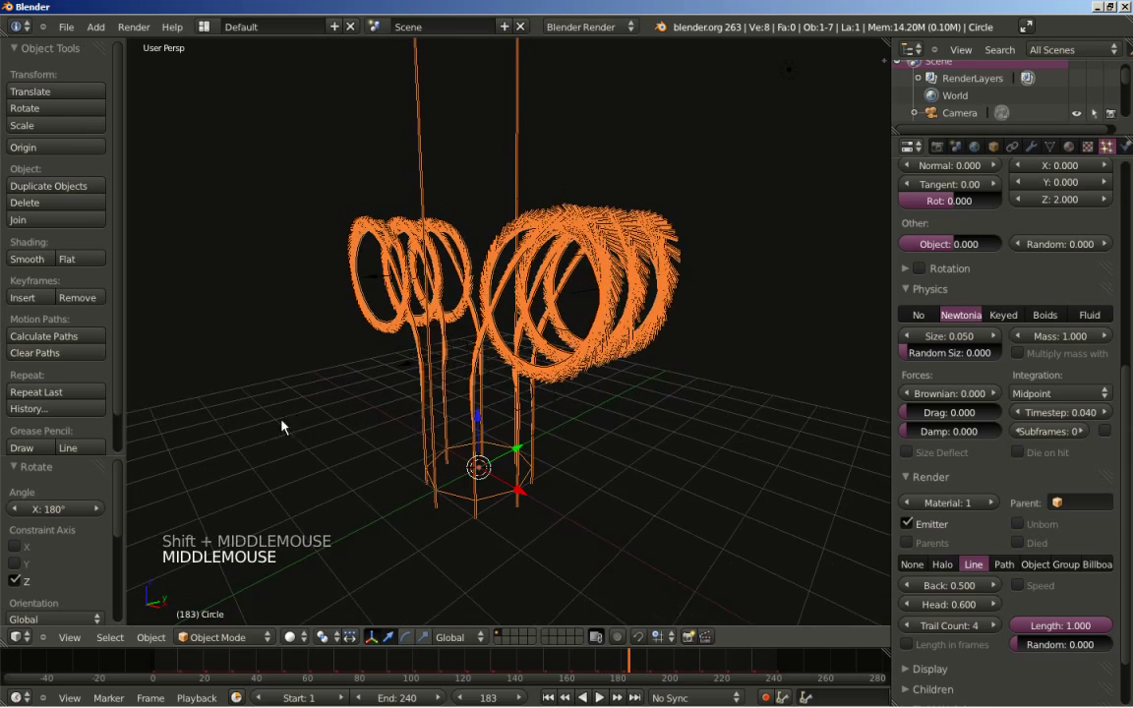
middle_click(668, 321)
middle_click(579, 435)
middle_click(562, 372)
scroll(up, 3)
middle_click(379, 359)
scroll(up, 3)
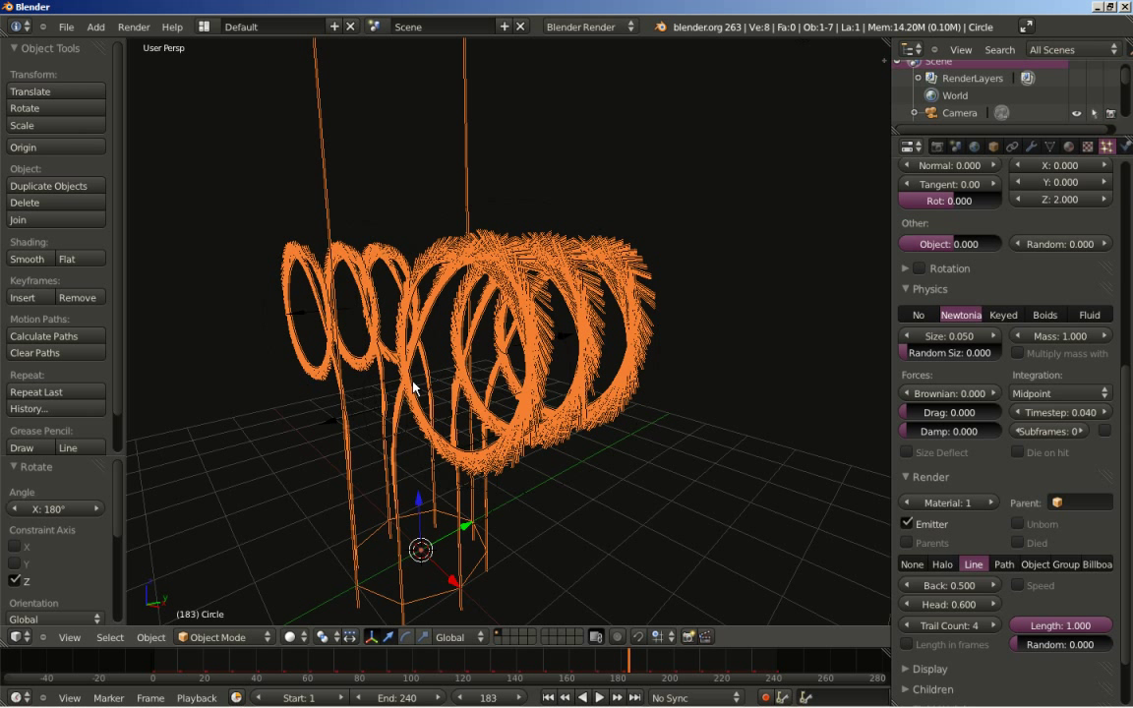
Step: Align the camera to the current view, select it and roughly drag its X and Y location
key(ctrl+alt+KP_0)
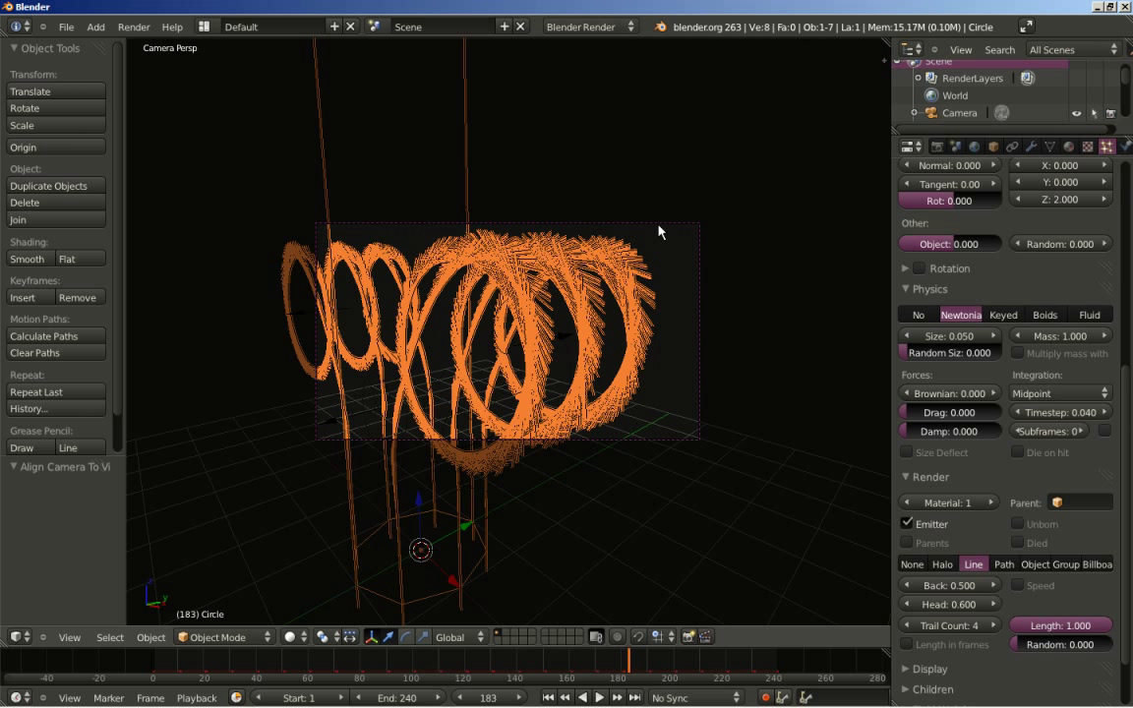
right_click(665, 232)
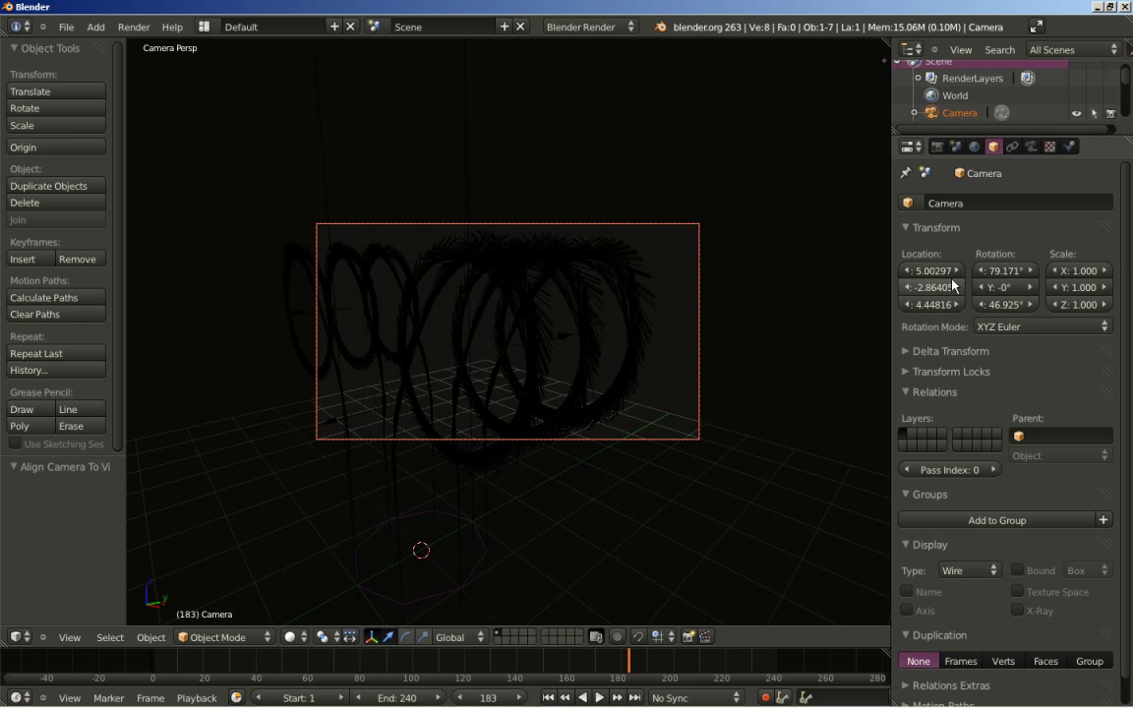
click(943, 280)
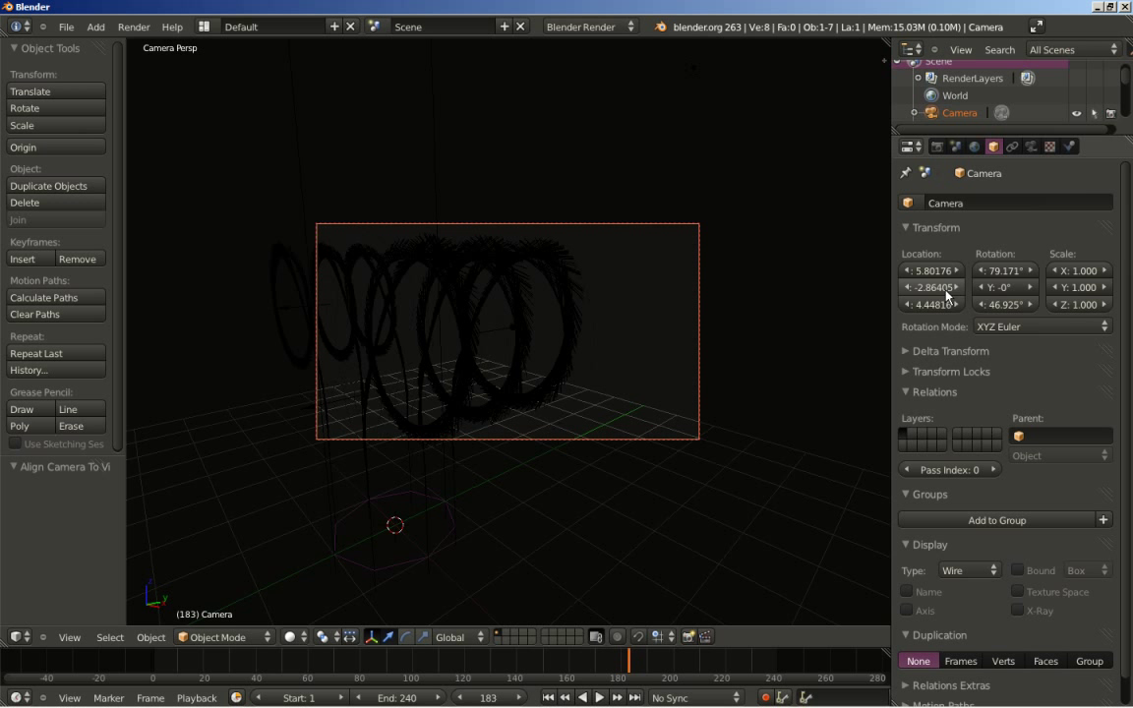
click(941, 297)
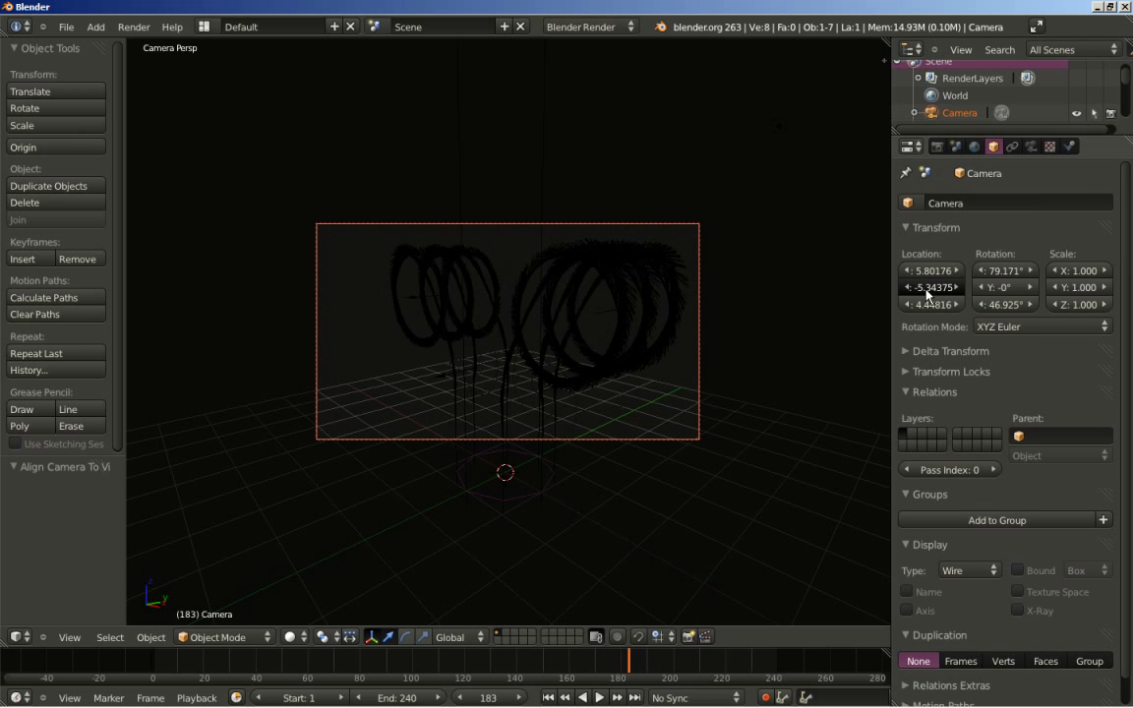
click(933, 278)
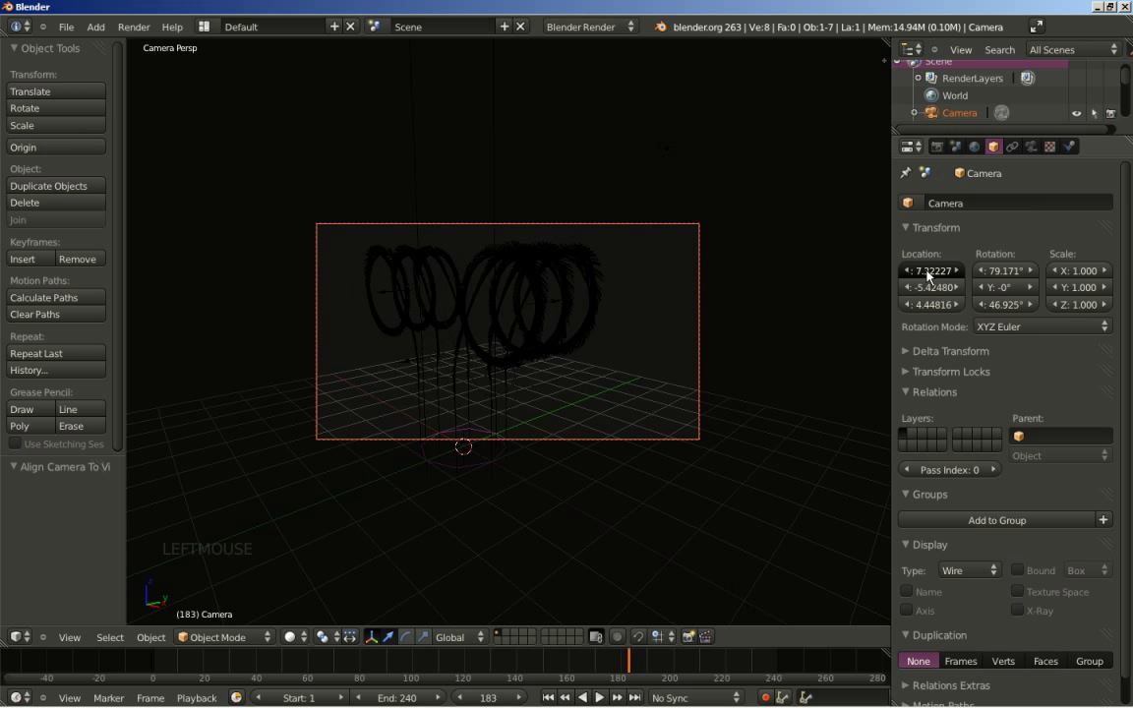
click(937, 315)
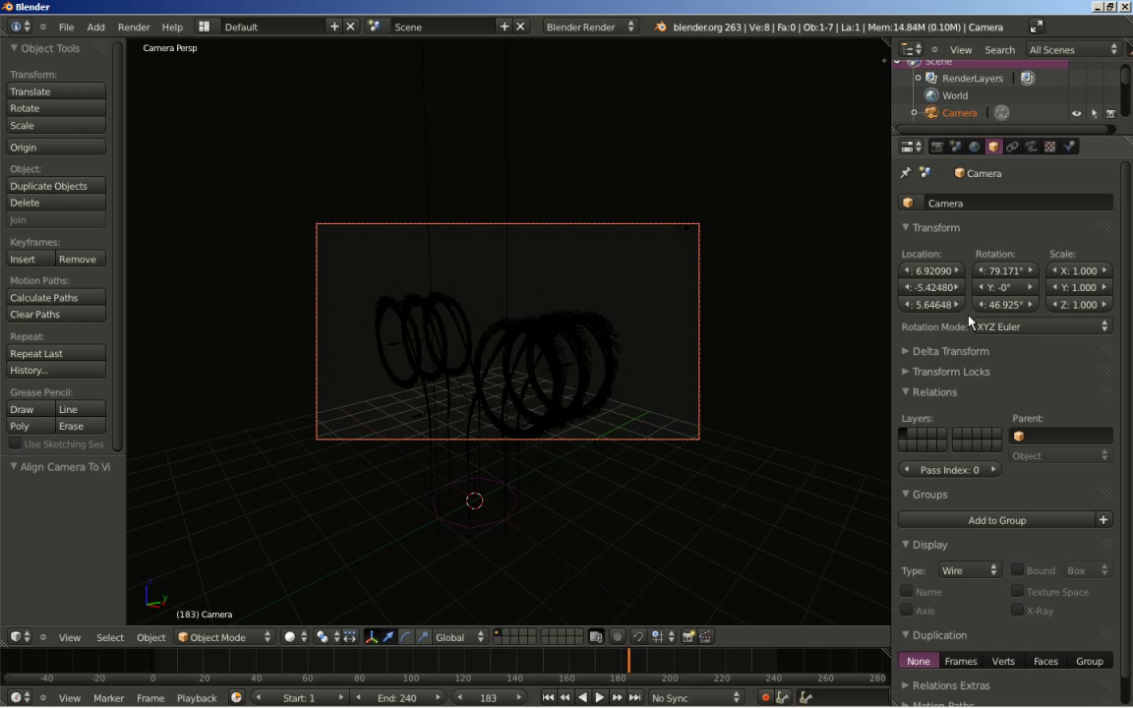
Step: Enter the camera location exactly as X 6, Y −5, Z 5
scroll(up, 3)
click(931, 282)
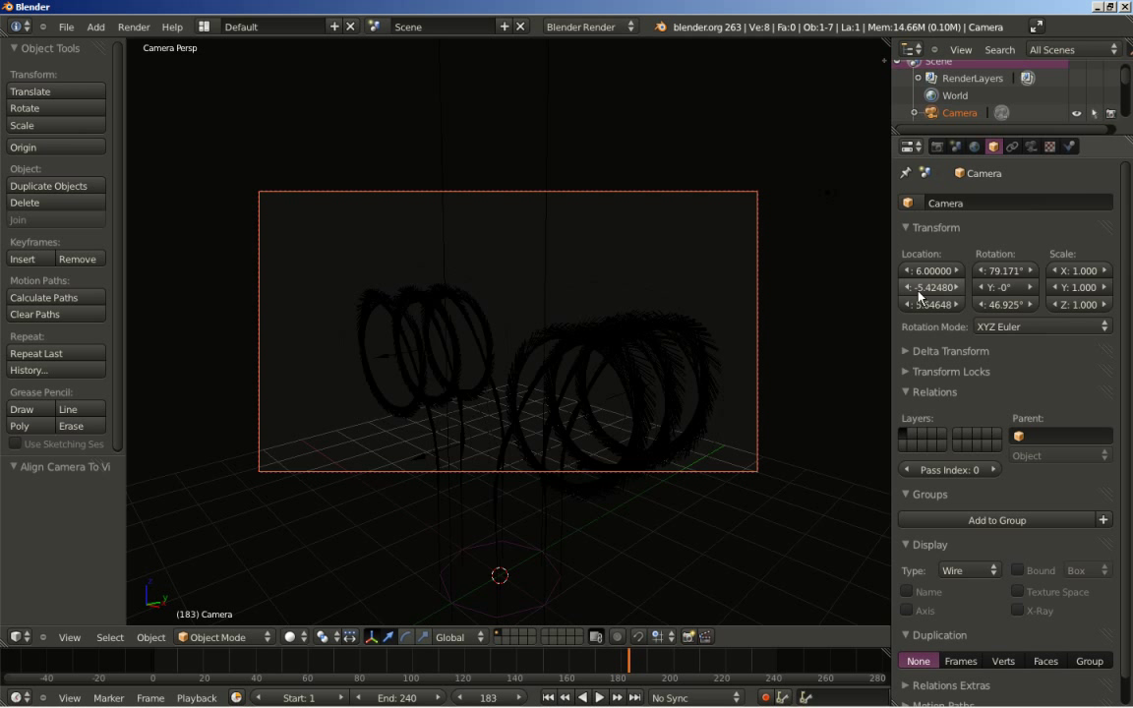
click(922, 299)
click(925, 294)
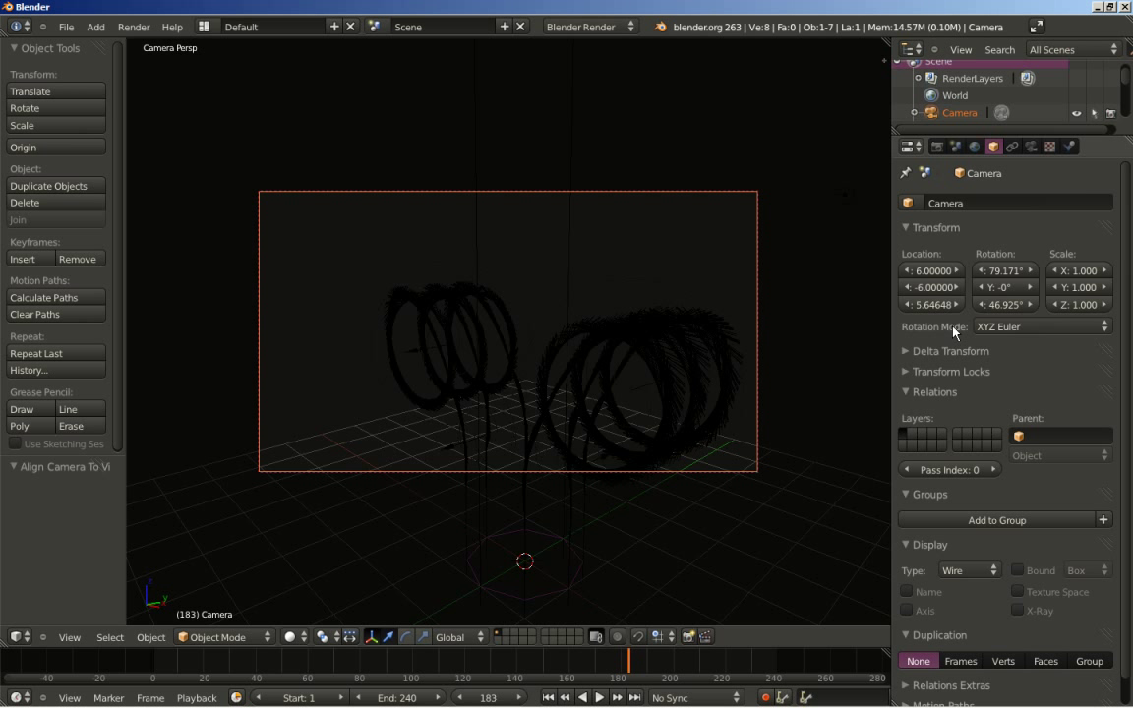
click(933, 297)
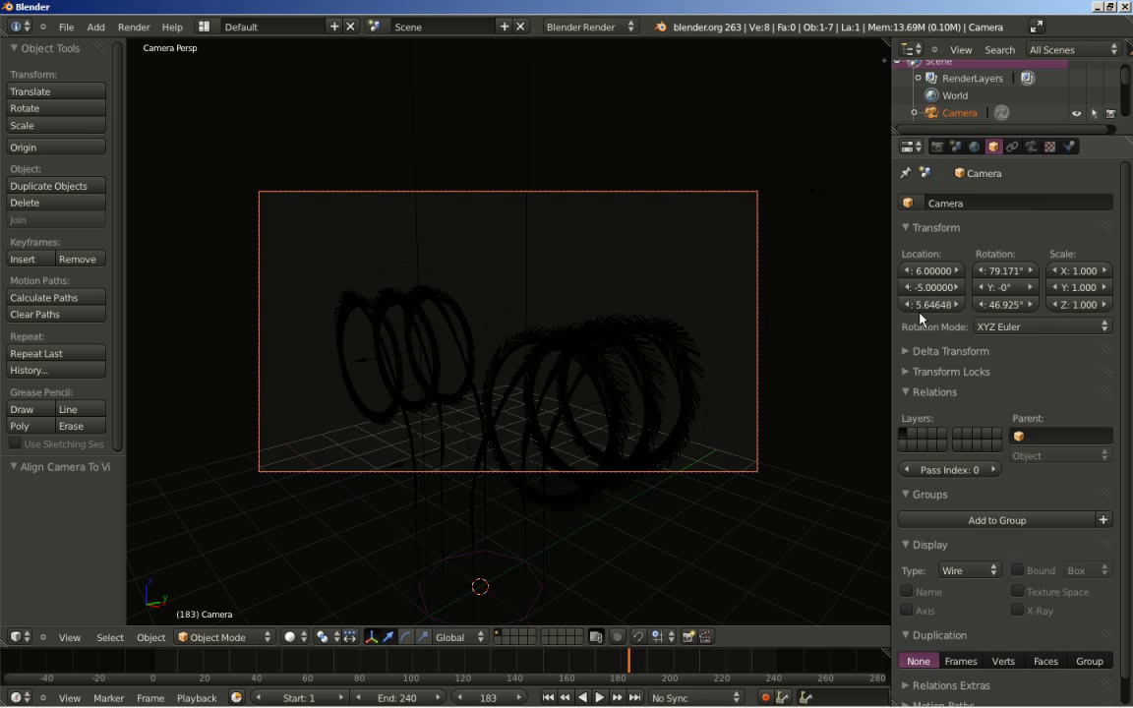
click(923, 311)
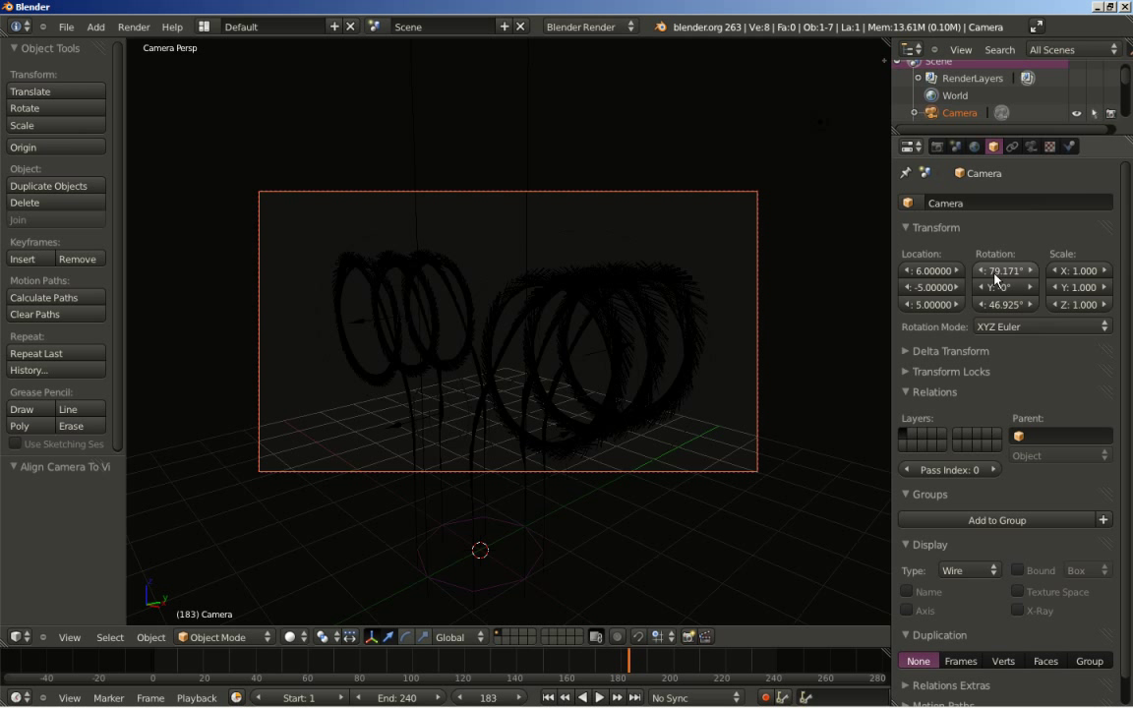
Step: Set the camera rotation to X 75°, Y 15°, Z 45°
click(1000, 280)
click(990, 278)
double_click(989, 279)
click(1005, 282)
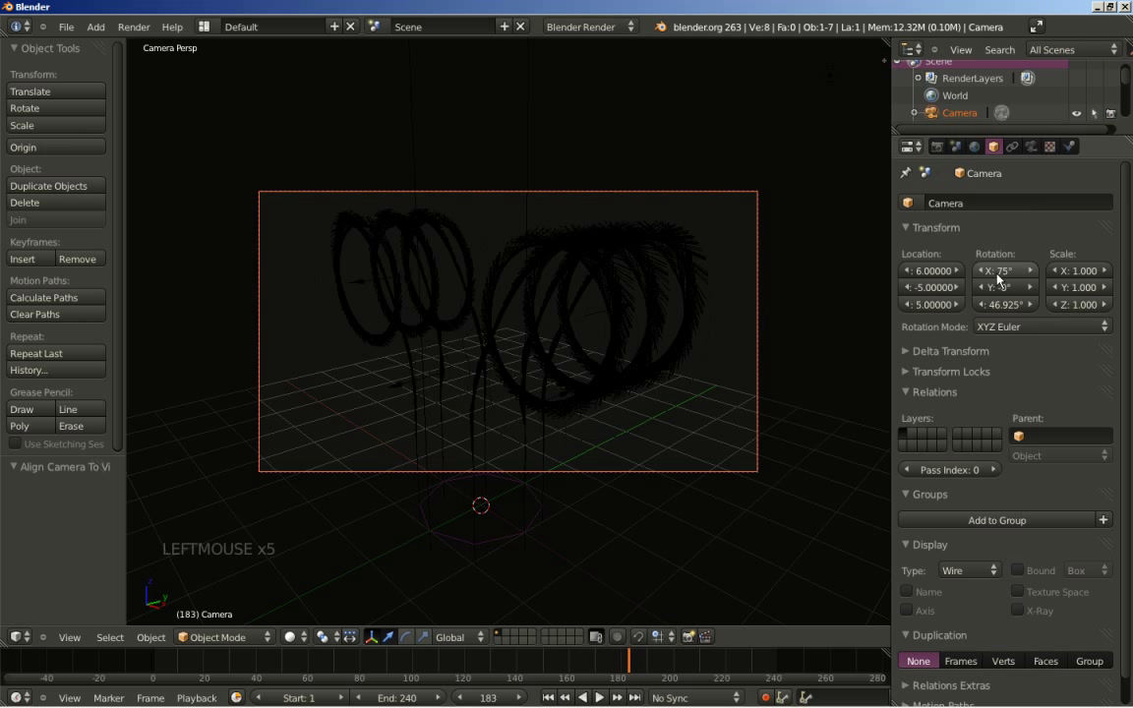
click(1033, 292)
click(1033, 292)
click(1033, 292)
click(1033, 293)
click(1033, 292)
click(1033, 292)
click(1033, 292)
click(1033, 293)
click(1033, 293)
click(1032, 292)
click(1033, 292)
click(1033, 292)
click(1033, 292)
double_click(1033, 292)
click(1033, 292)
click(1033, 292)
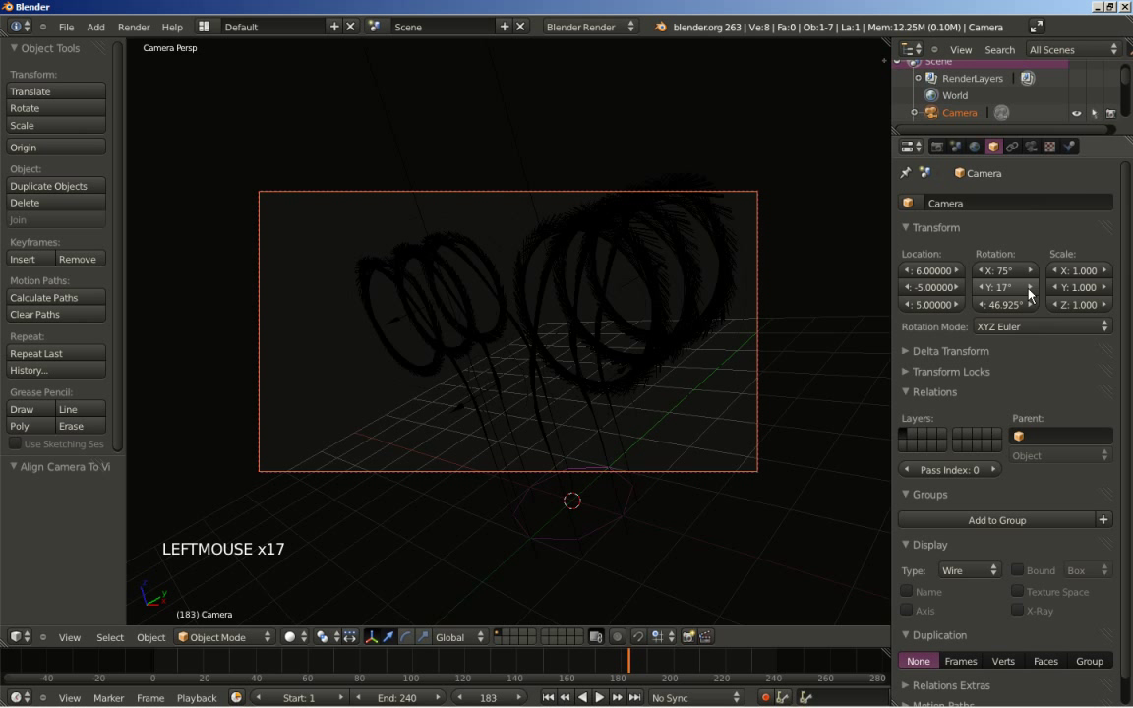
click(991, 300)
click(991, 300)
click(997, 311)
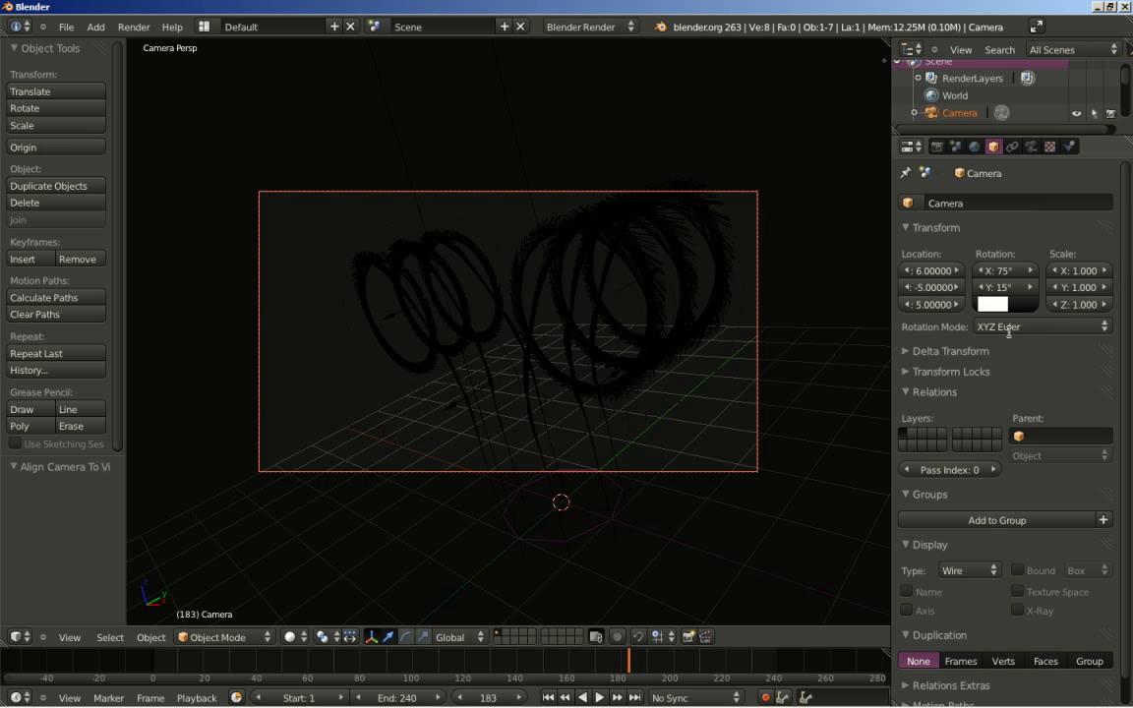
click(1000, 307)
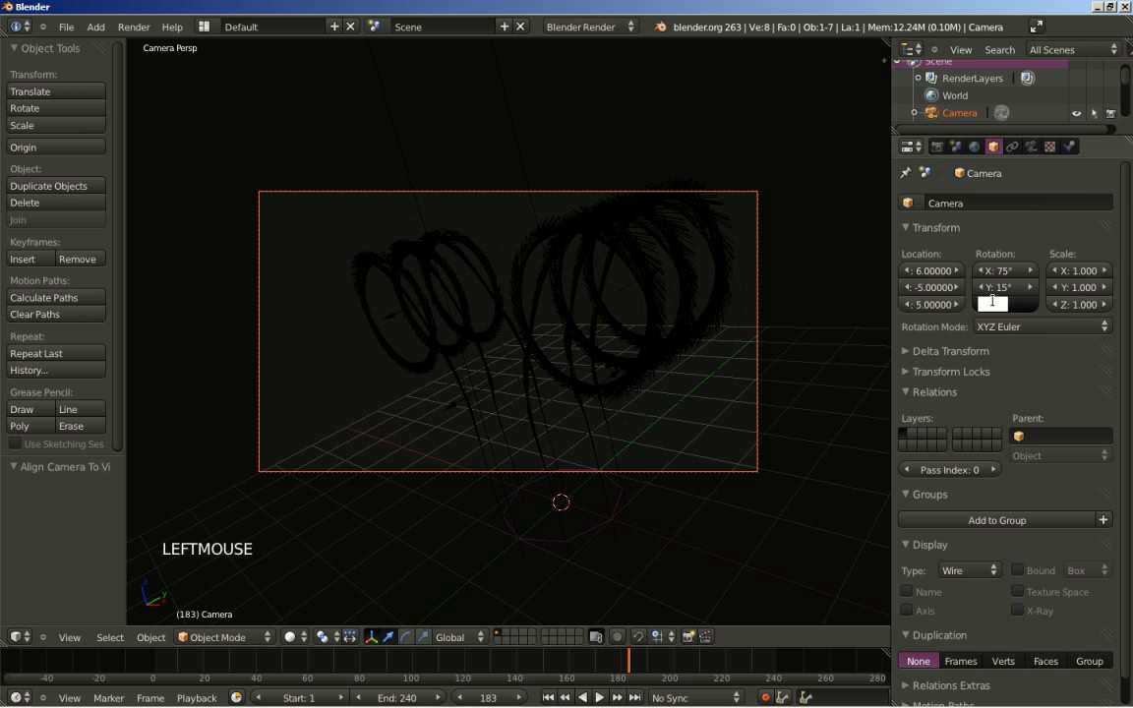
click(1002, 305)
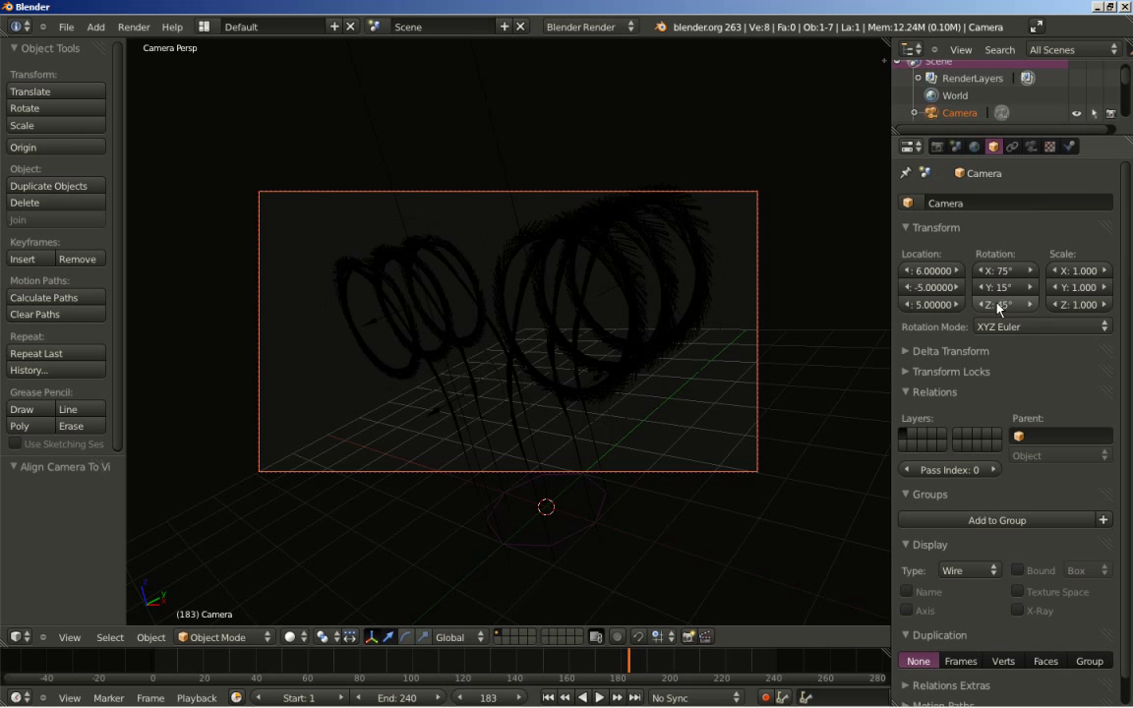
Step: Raise the camera's Z location to 5.5 and give its lens a 30 mm focal length
click(962, 311)
click(962, 312)
click(962, 312)
click(962, 312)
click(962, 312)
click(962, 311)
click(962, 312)
click(962, 312)
click(962, 312)
click(963, 312)
click(962, 312)
click(962, 312)
click(962, 312)
click(962, 312)
click(962, 312)
click(962, 312)
click(962, 312)
click(962, 312)
click(962, 311)
click(962, 312)
click(962, 312)
click(962, 312)
click(962, 312)
click(962, 312)
click(962, 312)
double_click(962, 312)
click(962, 312)
click(962, 312)
double_click(962, 312)
click(923, 315)
click(933, 311)
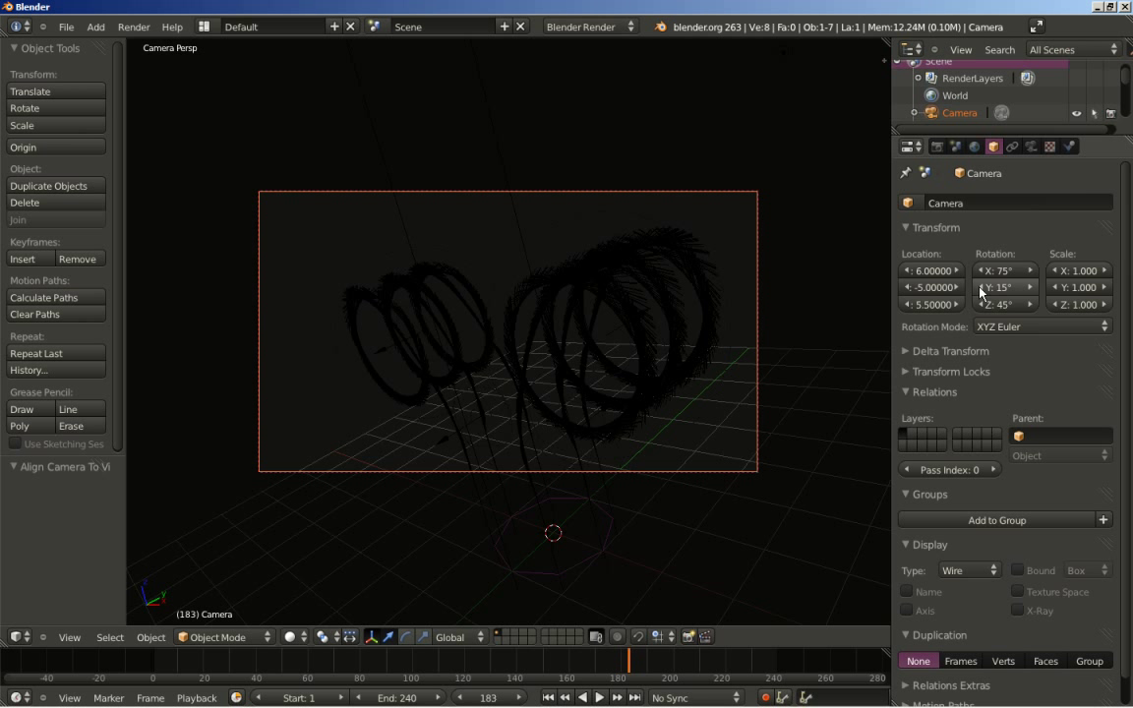
click(1041, 154)
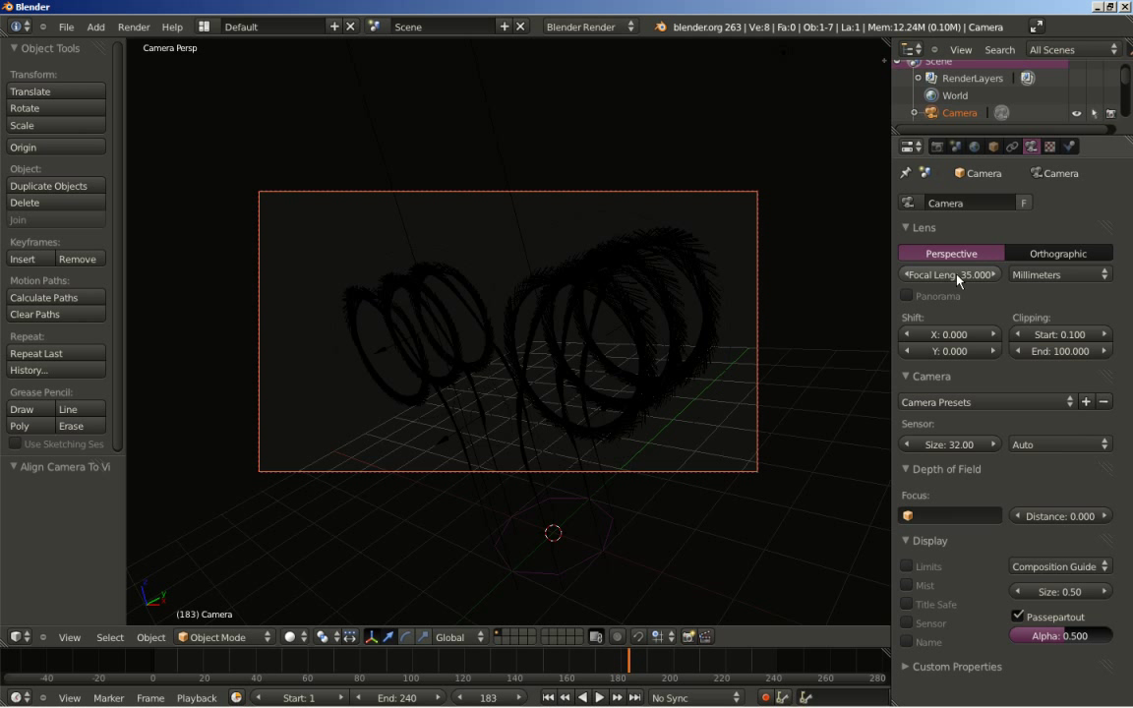
click(964, 282)
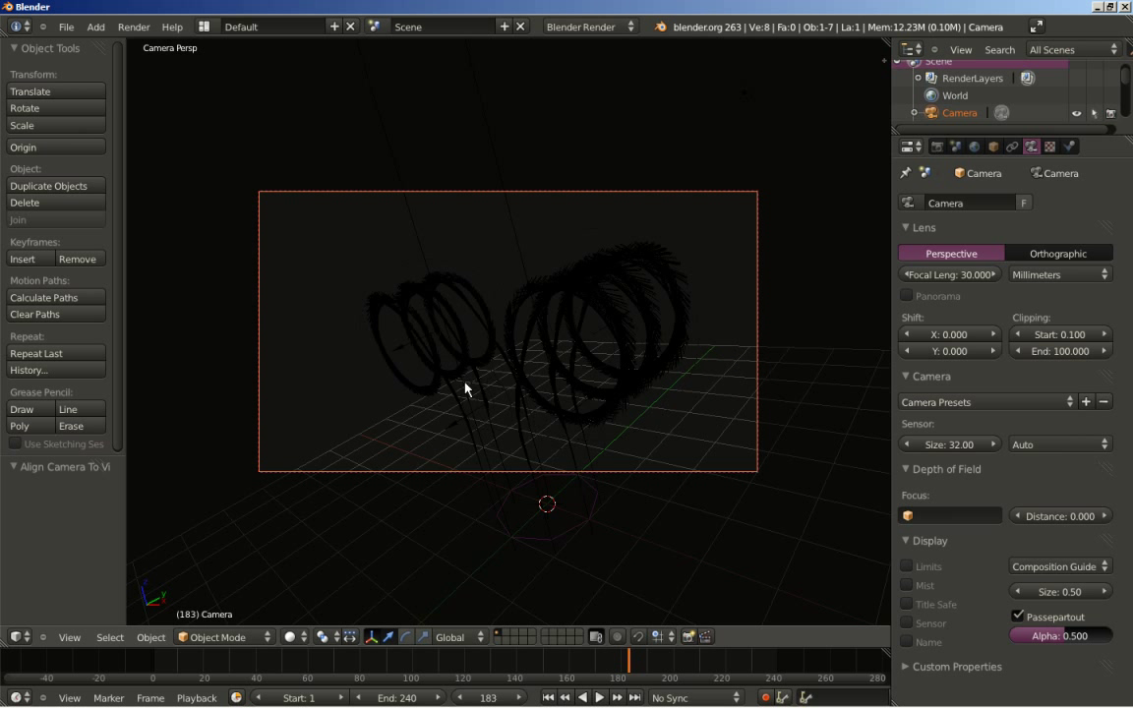
Step: Leave the camera view, switch to orthographic and orbit to frame the camera beside the coils
middle_click(485, 327)
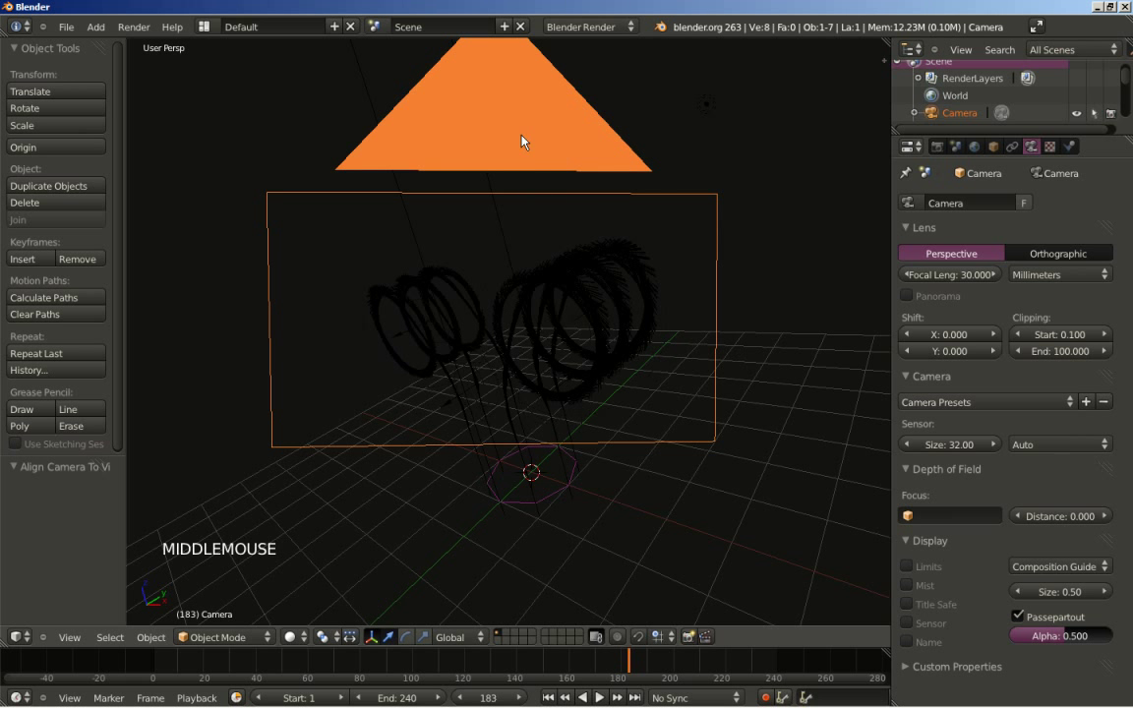
middle_click(345, 334)
scroll(down, 3)
middle_click(356, 349)
key(KP_5)
middle_click(450, 399)
middle_click(403, 409)
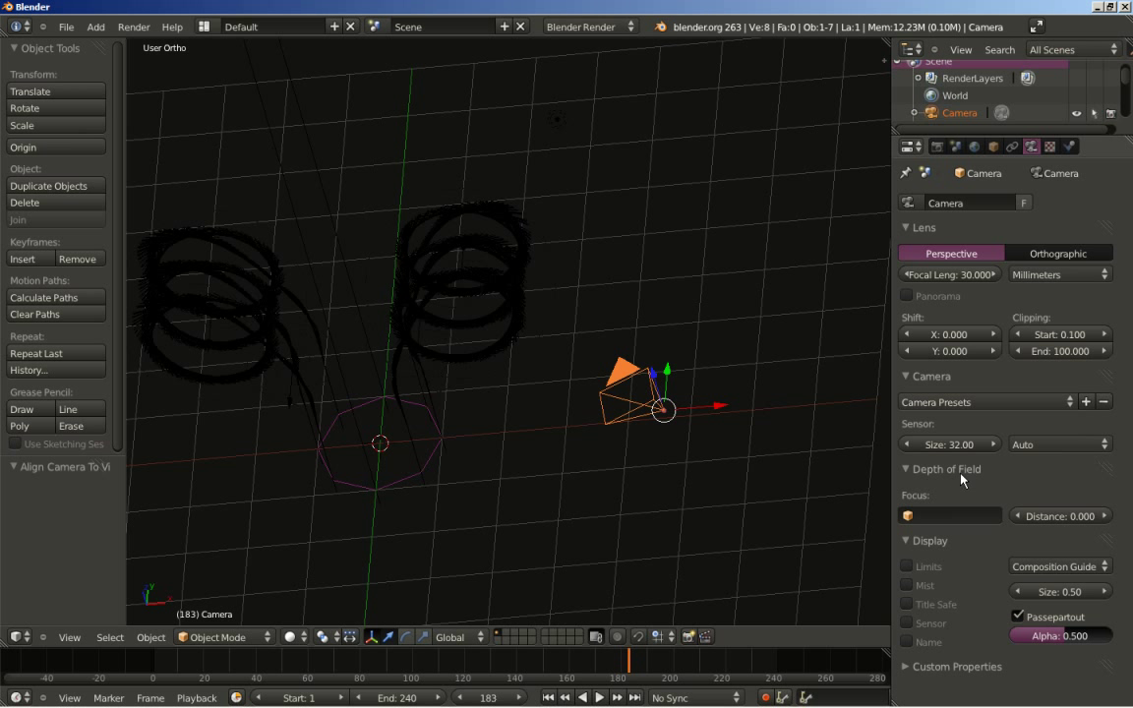
middle_click(525, 420)
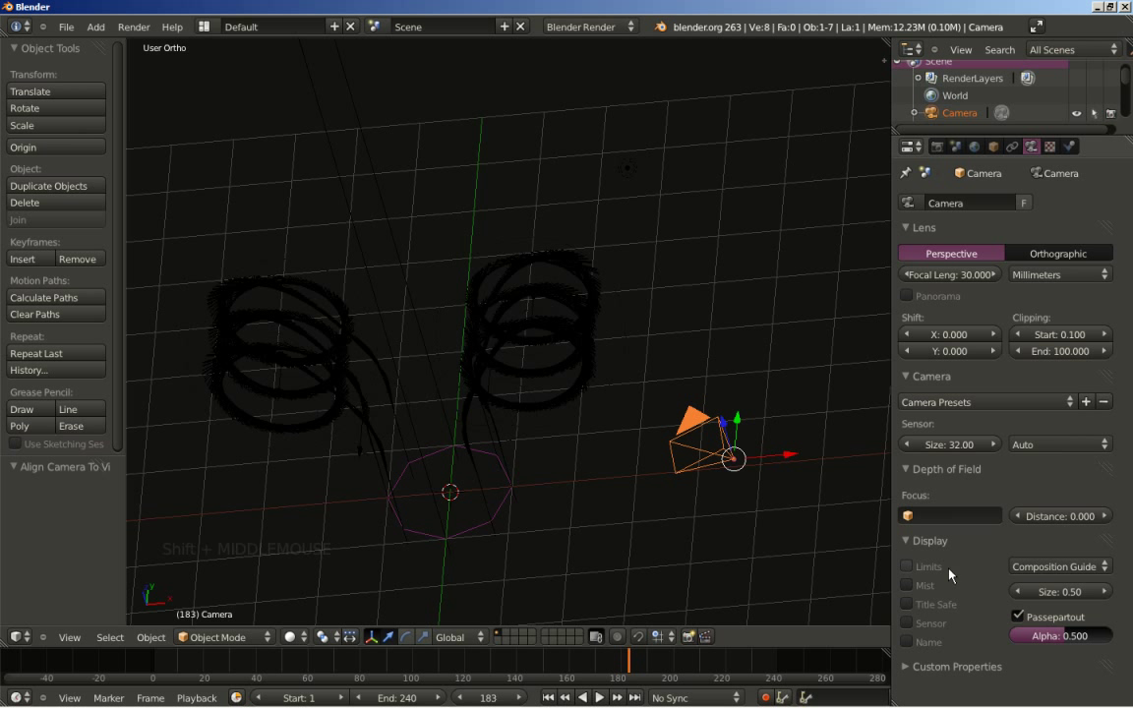
Step: Show the camera's Limits line and set the depth-of-field focus distance to 5
click(912, 575)
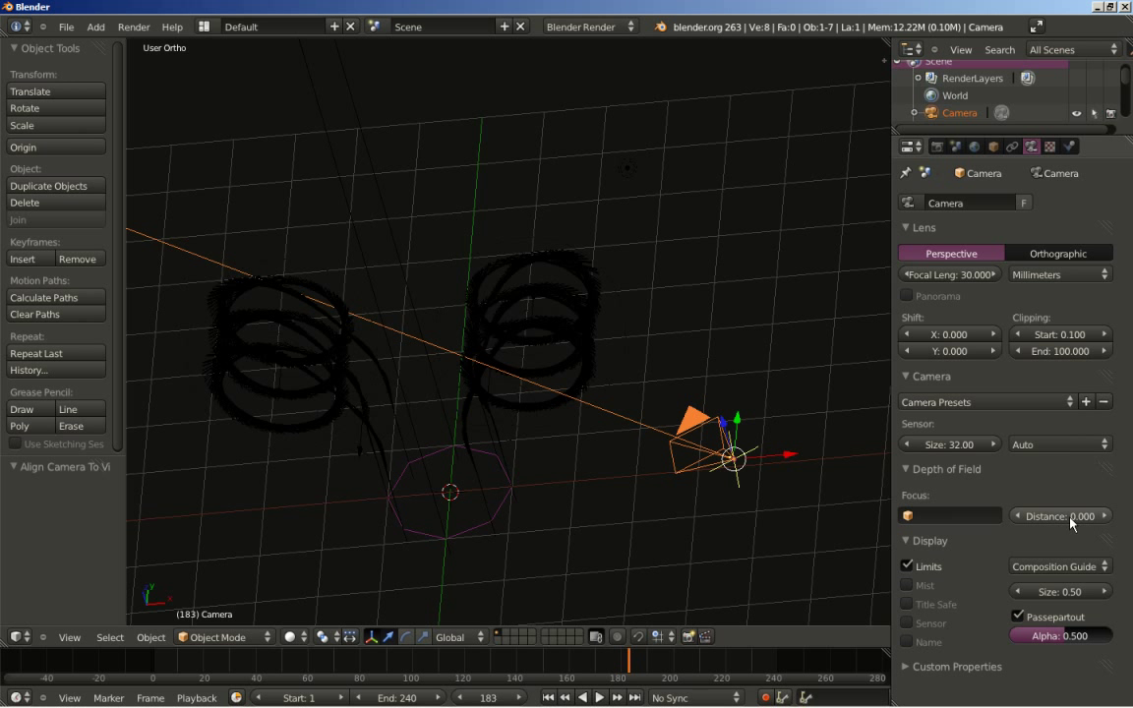
click(1068, 527)
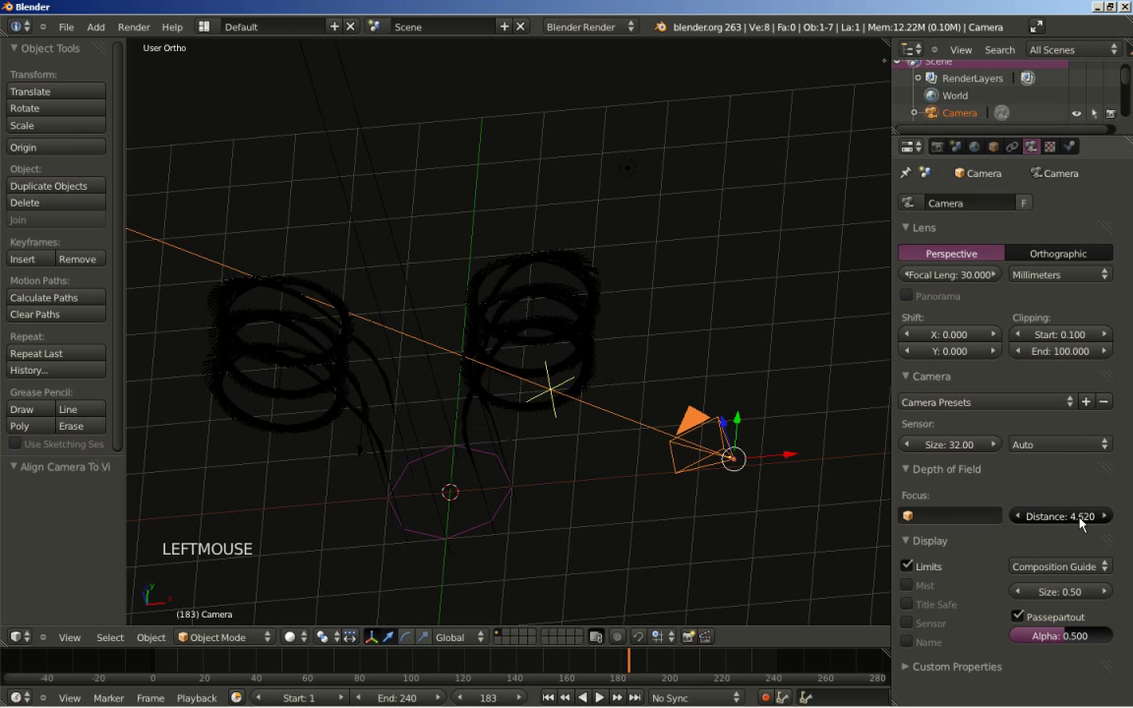
middle_click(639, 500)
middle_click(459, 475)
scroll(up, 3)
middle_click(616, 464)
middle_click(567, 524)
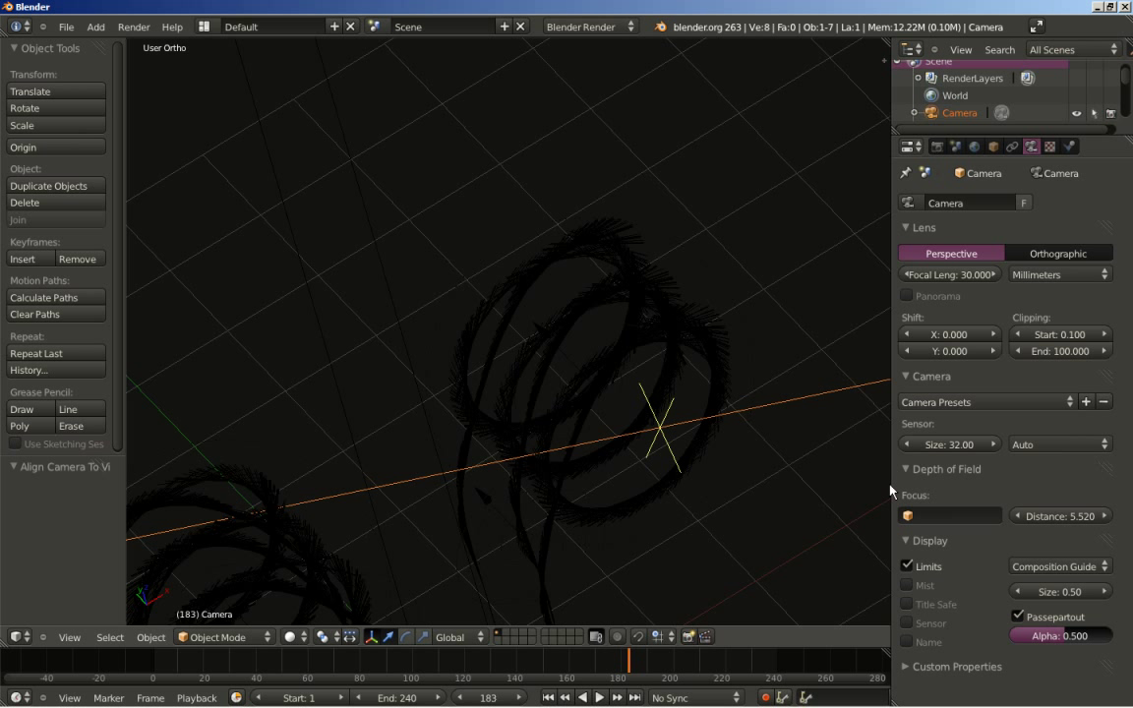
click(1063, 523)
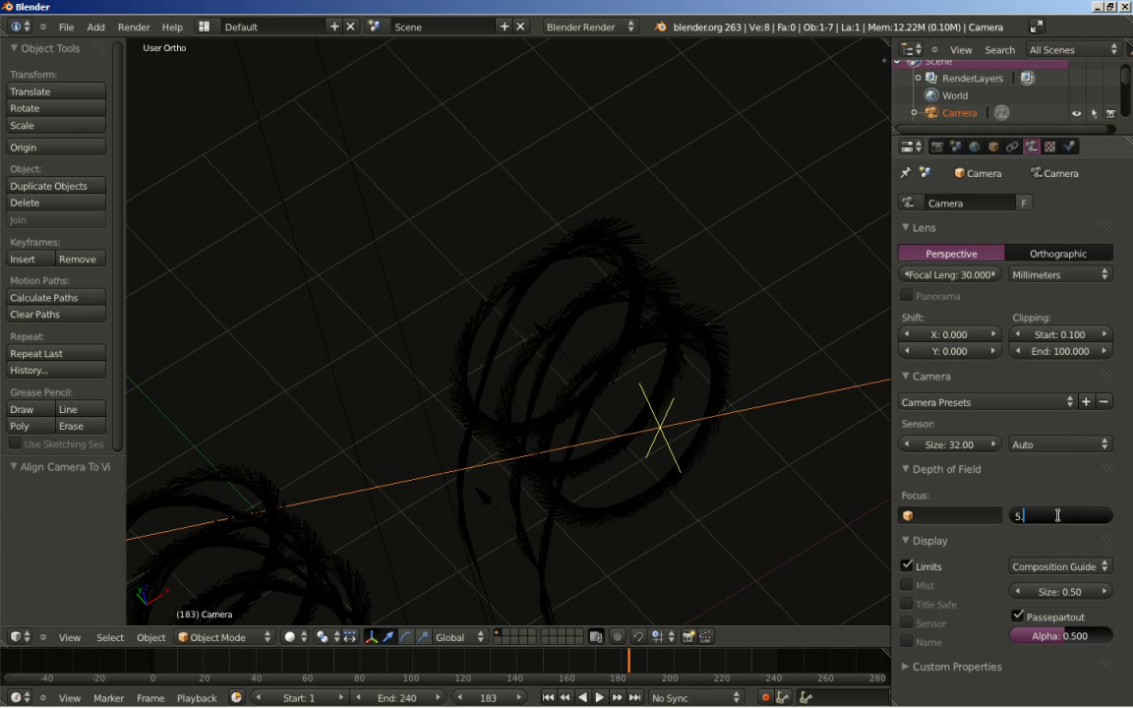
Step: Orbit back out to check the focus cross sitting among the coils
scroll(down, 3)
middle_click(658, 475)
middle_click(785, 363)
middle_click(652, 403)
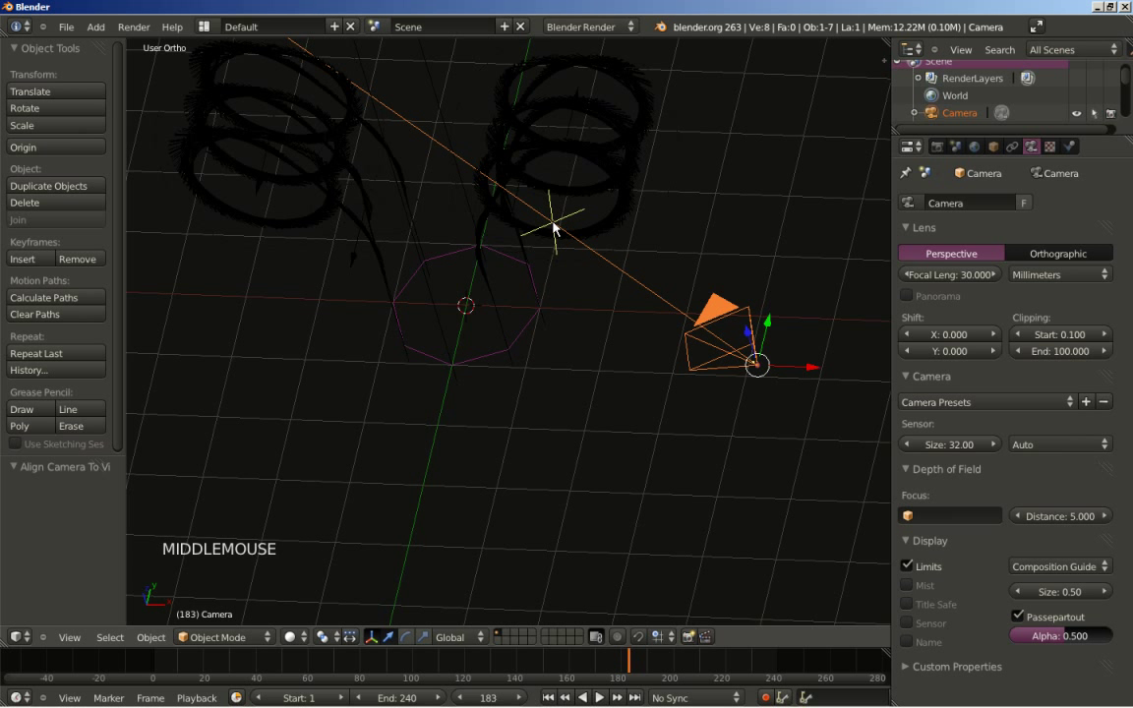
middle_click(565, 238)
middle_click(546, 363)
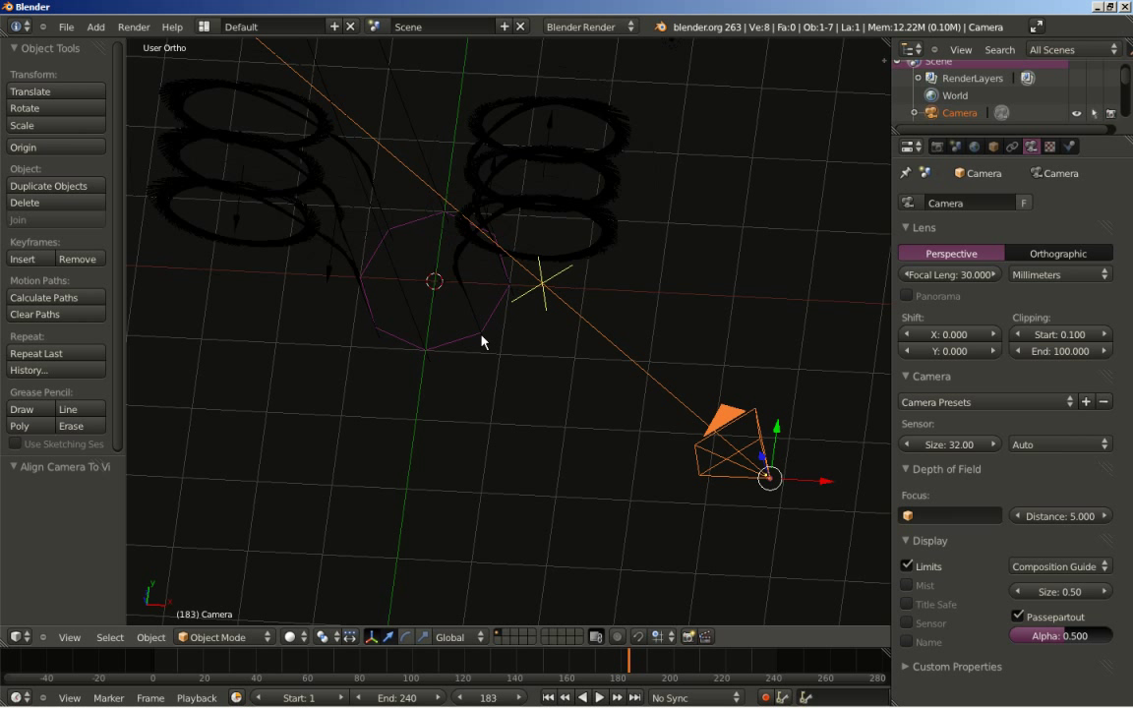
Step: Give the emitter's material an orange diffuse colour, specular intensity 0 and emit 0.80
right_click(485, 341)
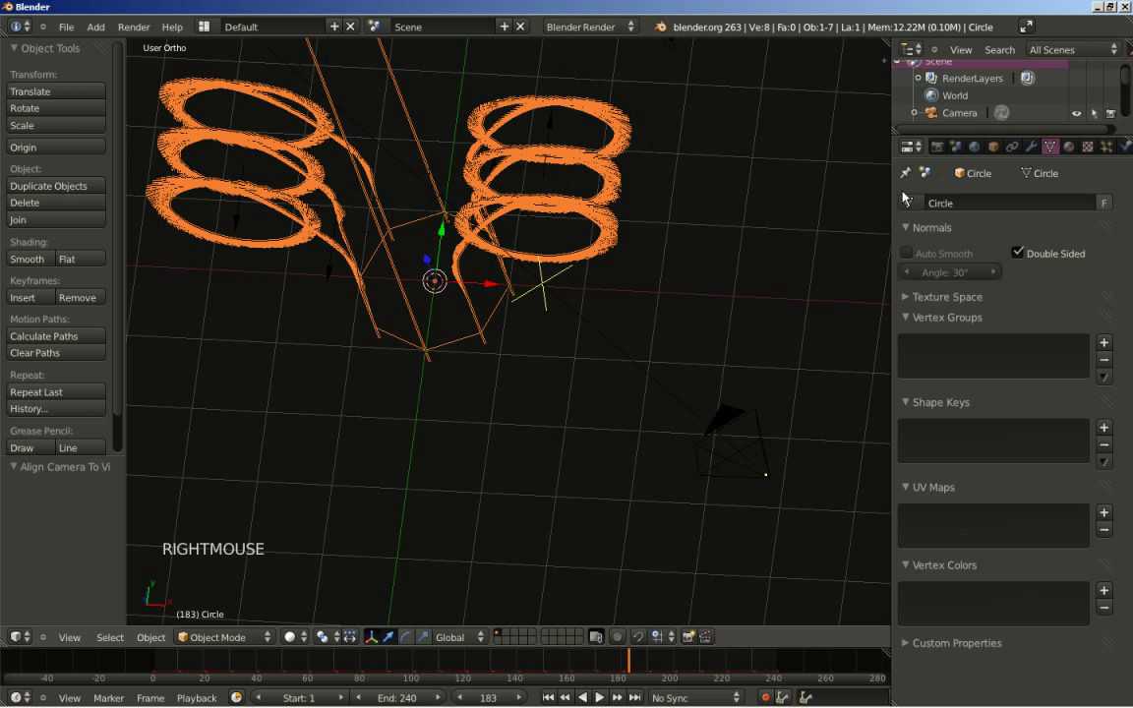
click(1076, 152)
click(997, 267)
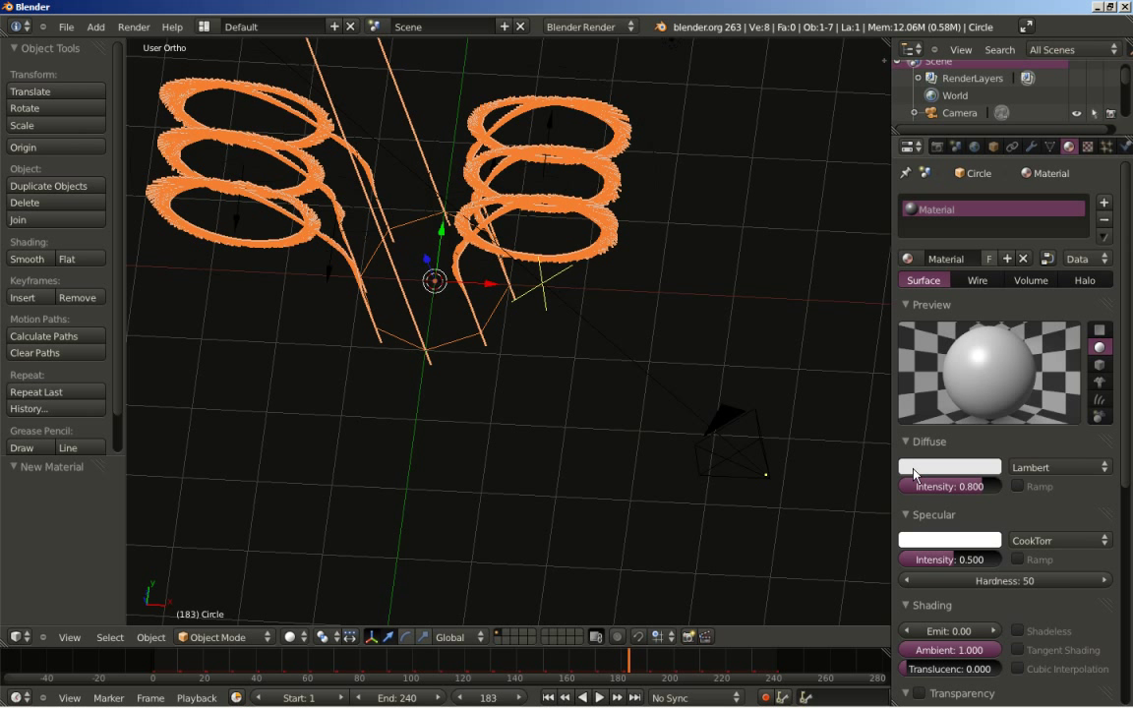
click(919, 479)
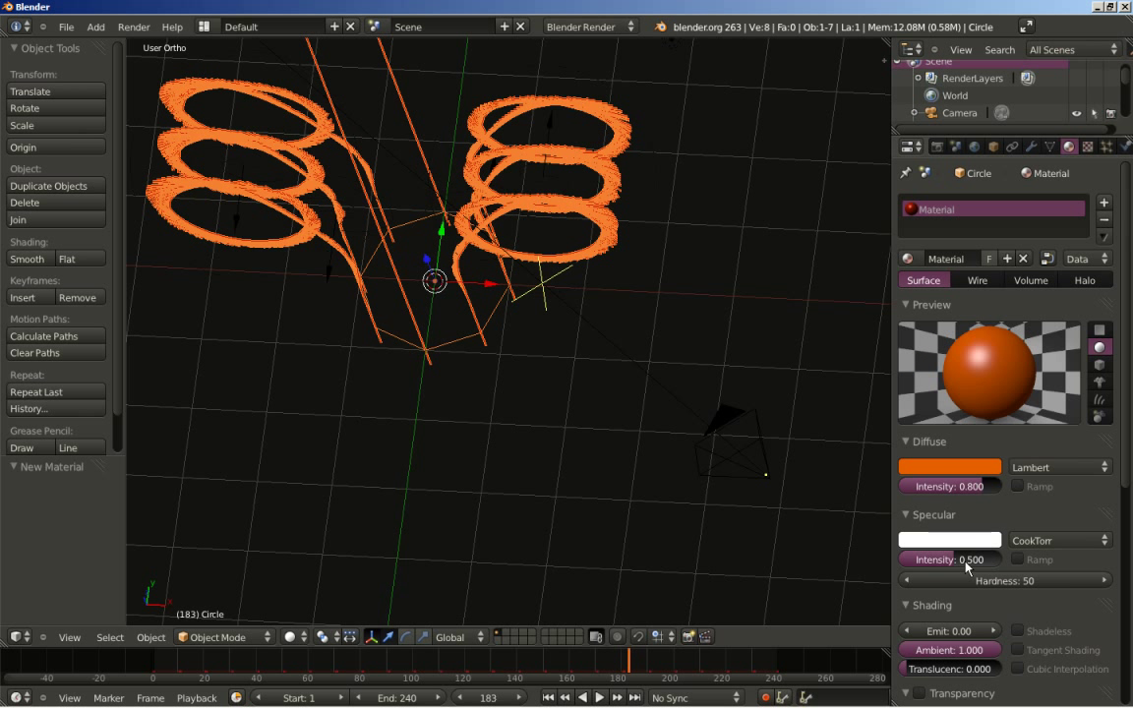
click(957, 564)
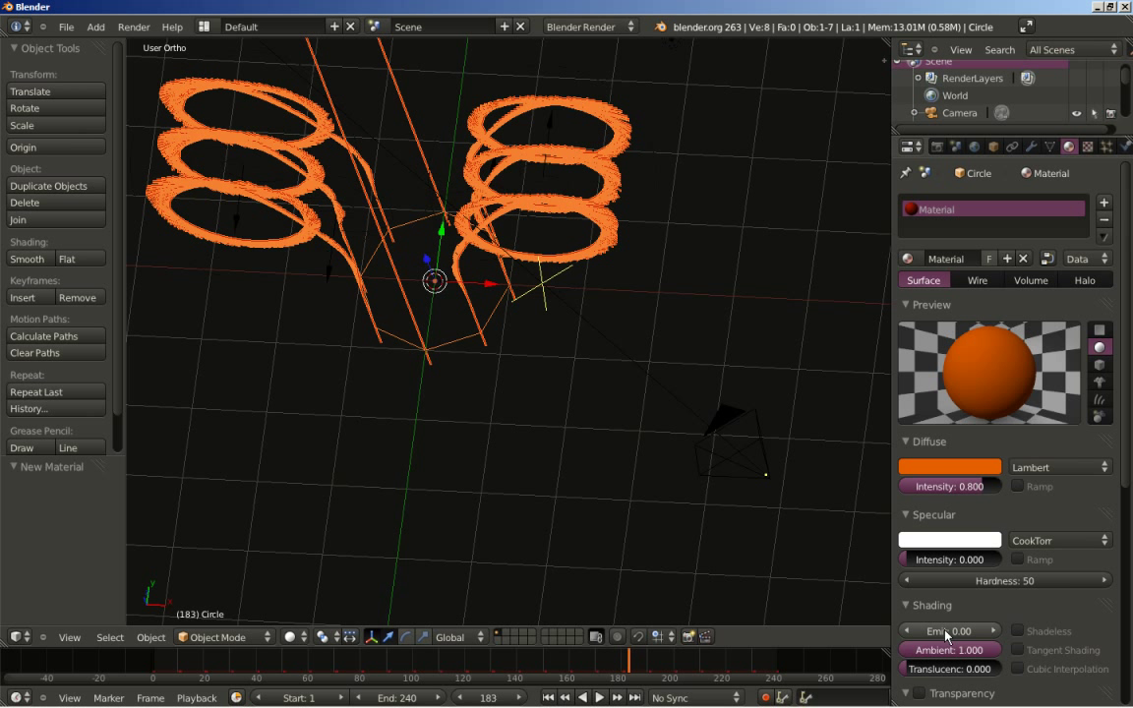
click(953, 639)
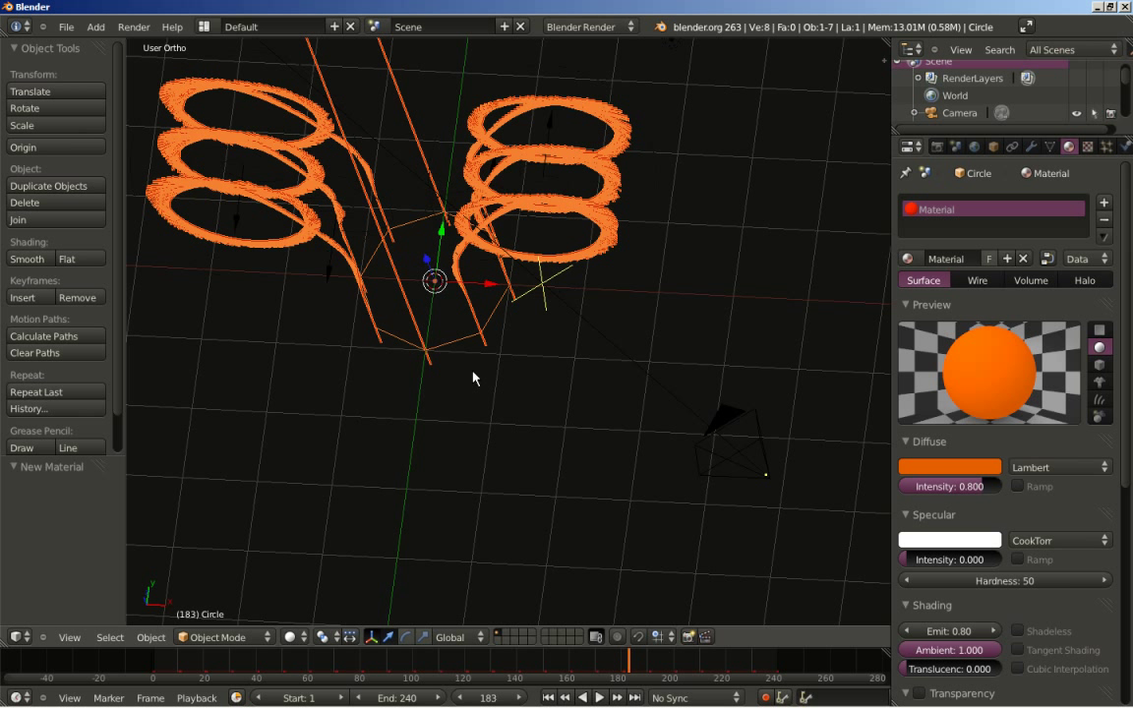
Step: Render a still of frame 183 from the camera view showing the glowing orange coils, then return
key(KP_0)
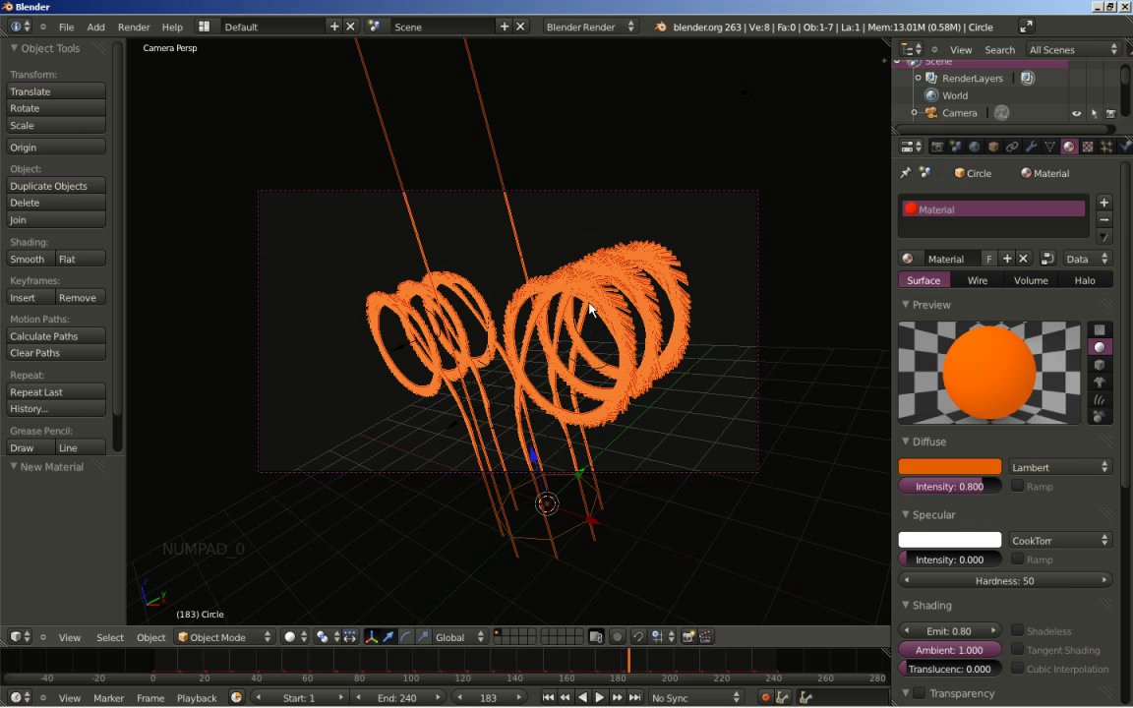
click(943, 153)
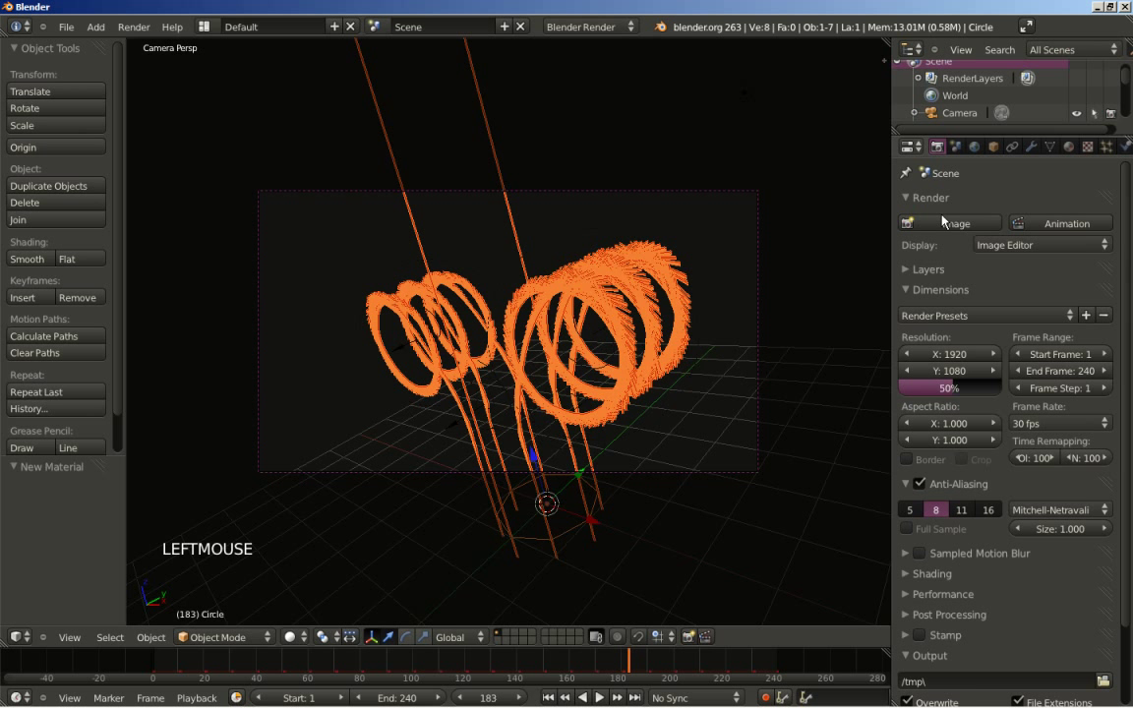
click(946, 230)
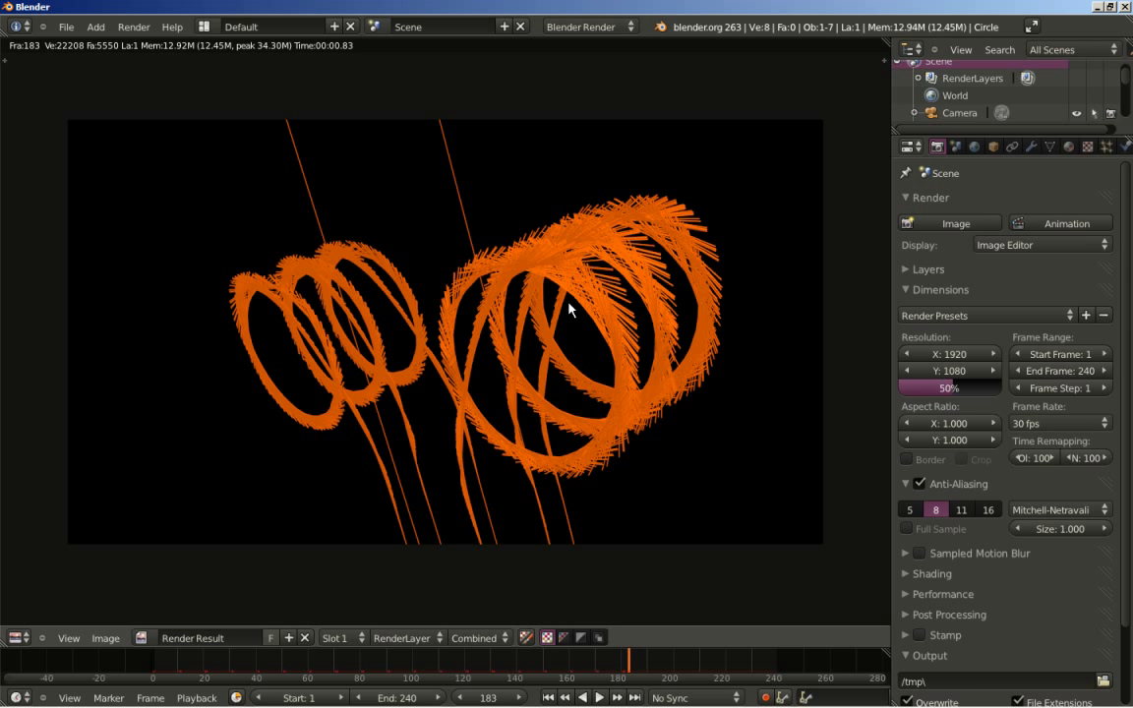
key(Escape)
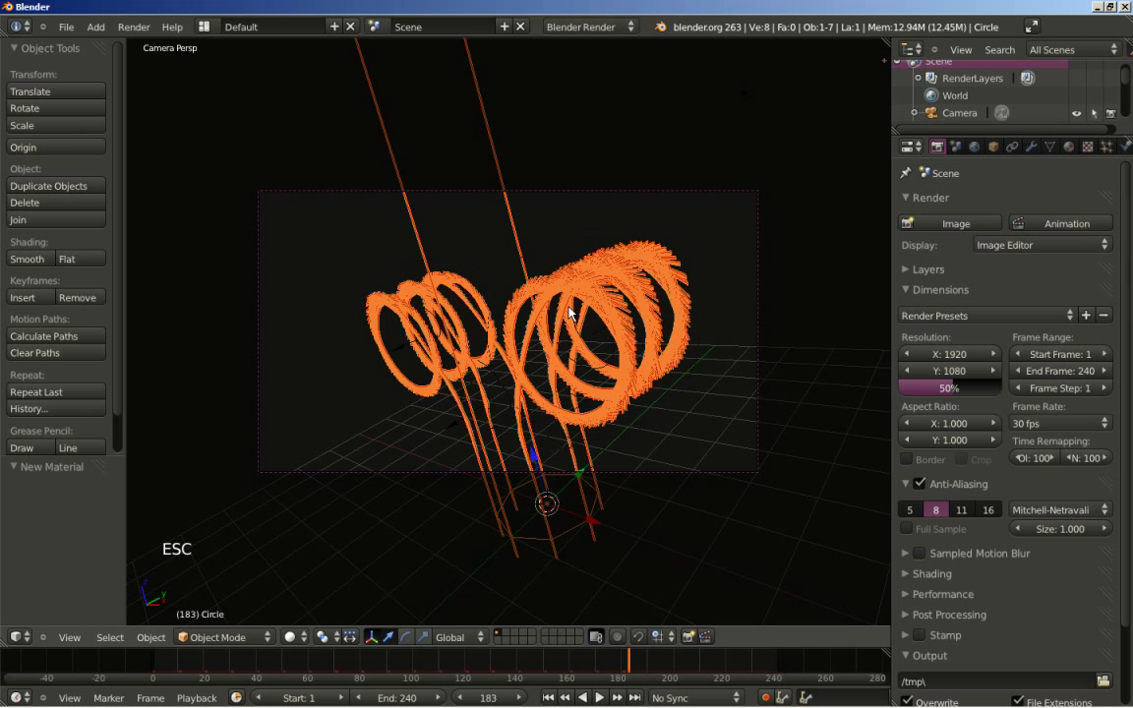
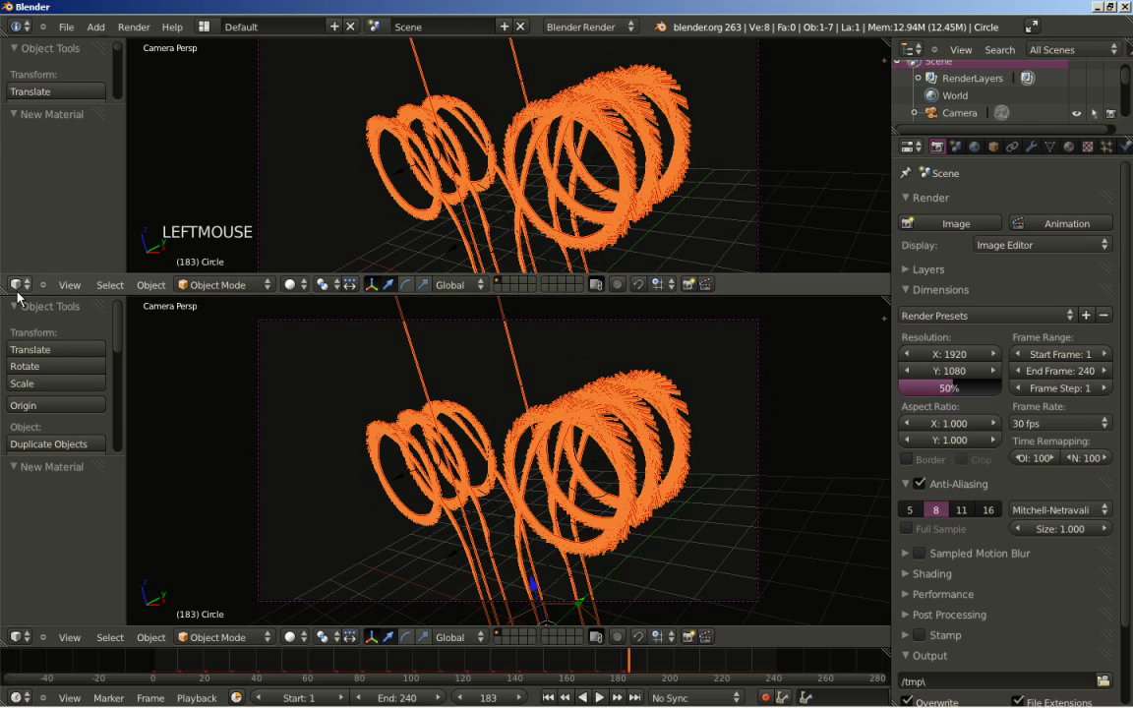
Step: Turn the upper split area into a Node Editor above the camera view
click(25, 293)
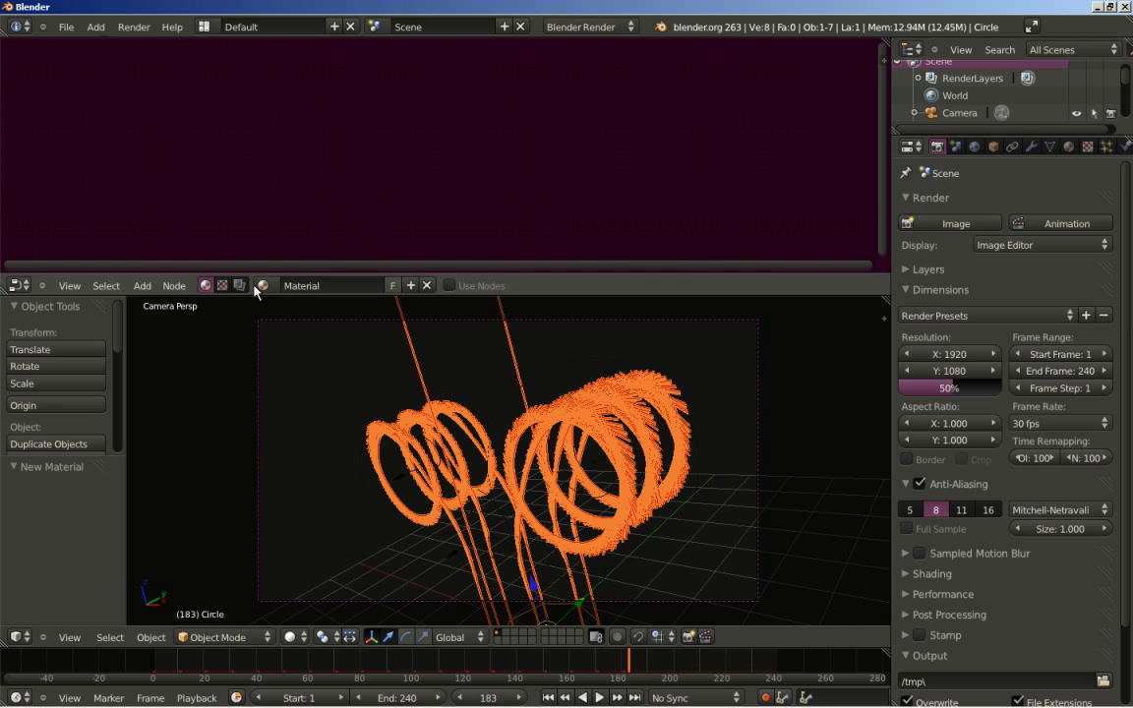
Step: Enable compositing nodes and spread Render Layers left and Composite right
click(247, 290)
click(265, 291)
scroll(up, 3)
scroll(up, 3)
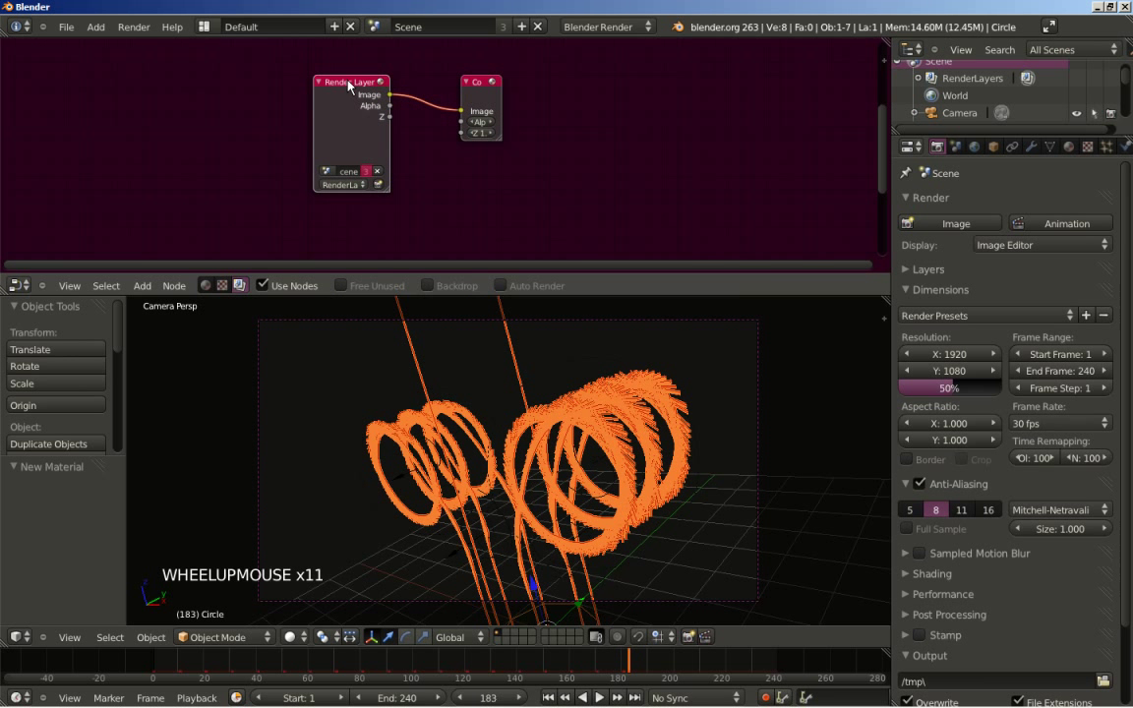
click(352, 86)
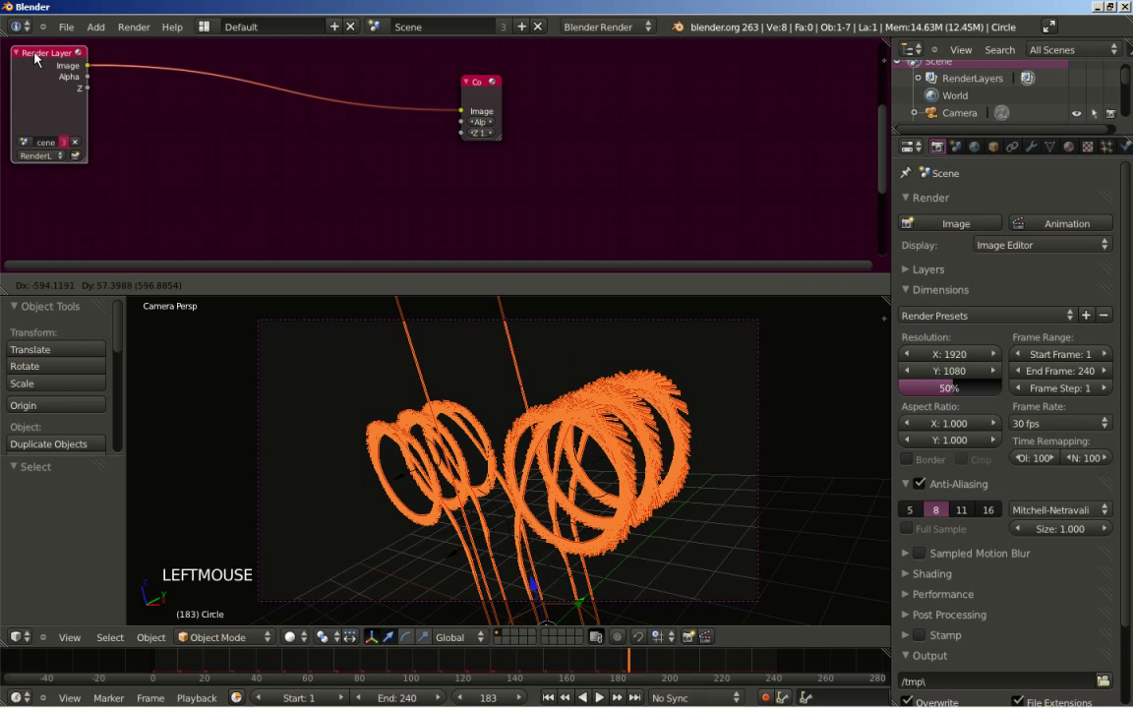
click(505, 145)
click(501, 84)
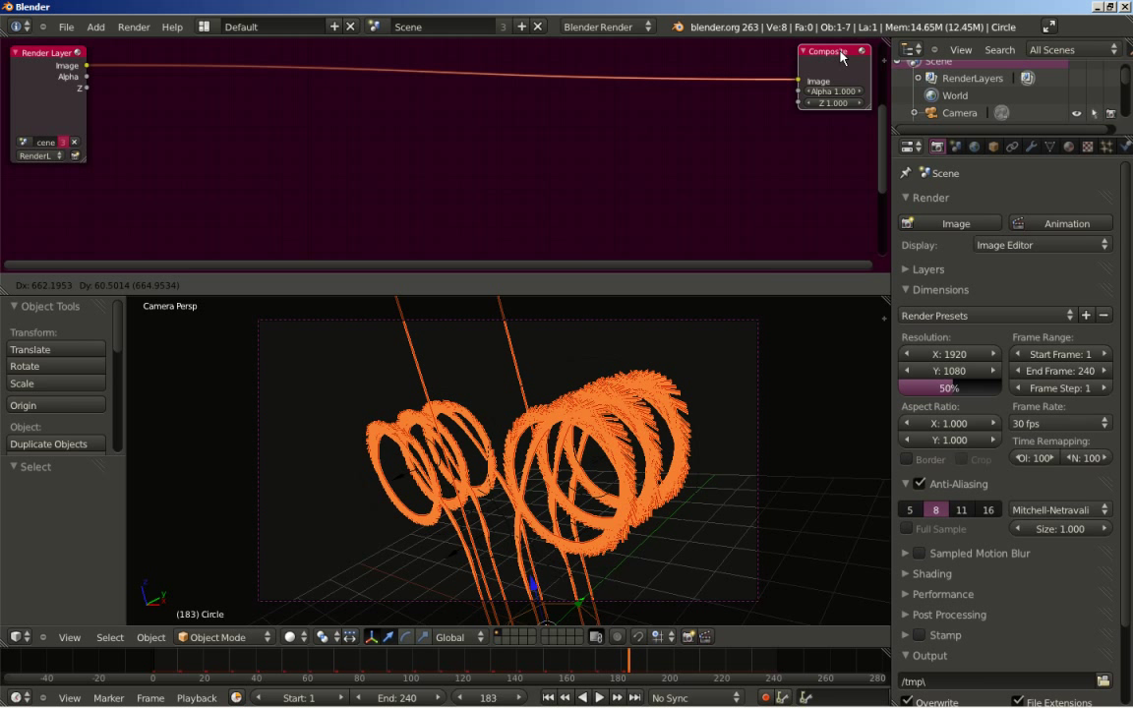
click(341, 110)
Step: Add a Viewer node and place it below the Composite node
key(shift+a)
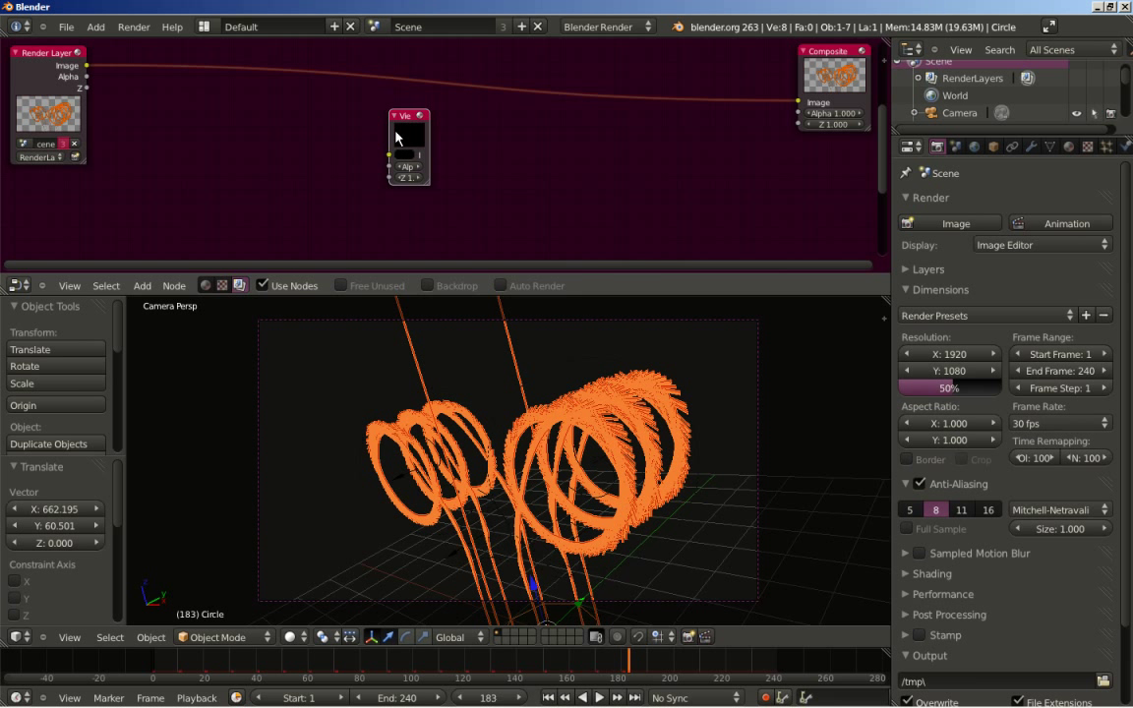
click(435, 189)
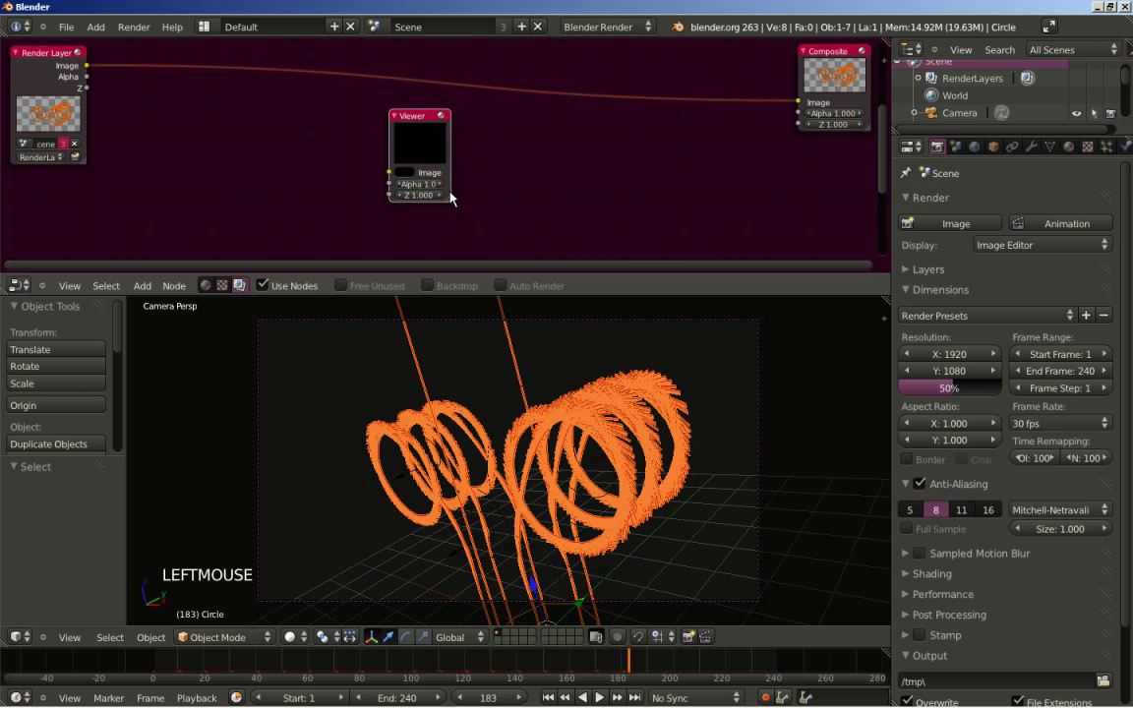
click(412, 120)
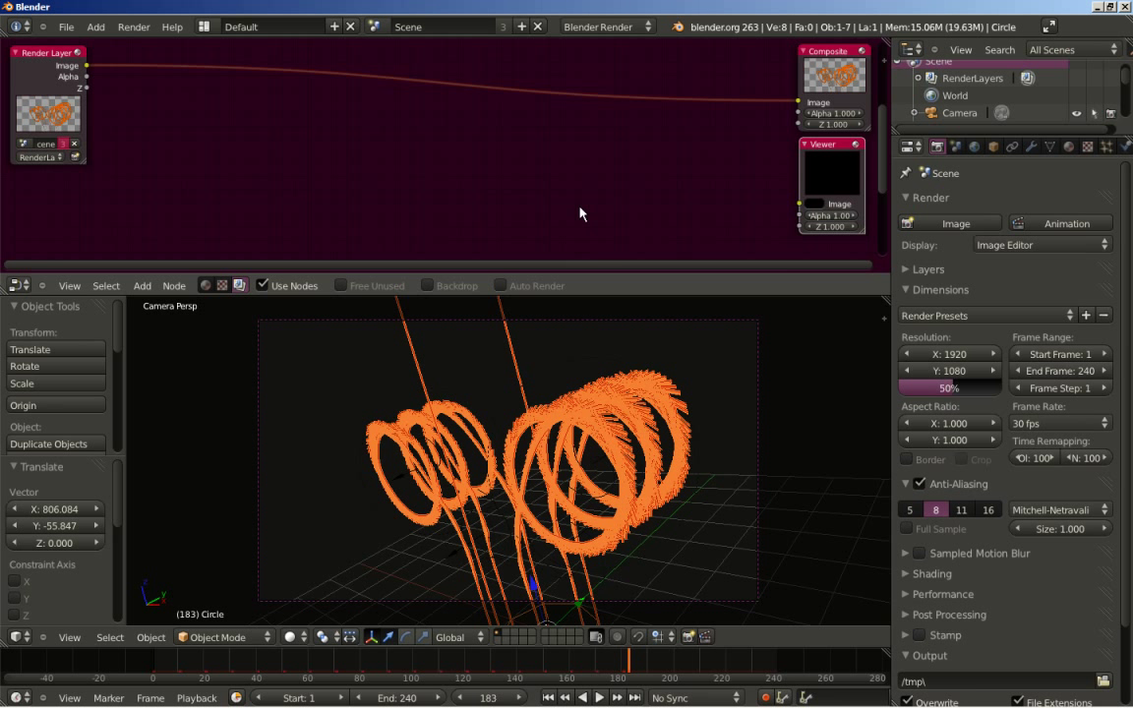
Step: Show the backdrop and drop a Glare filter node onto the Render Layers–Composite link
click(435, 293)
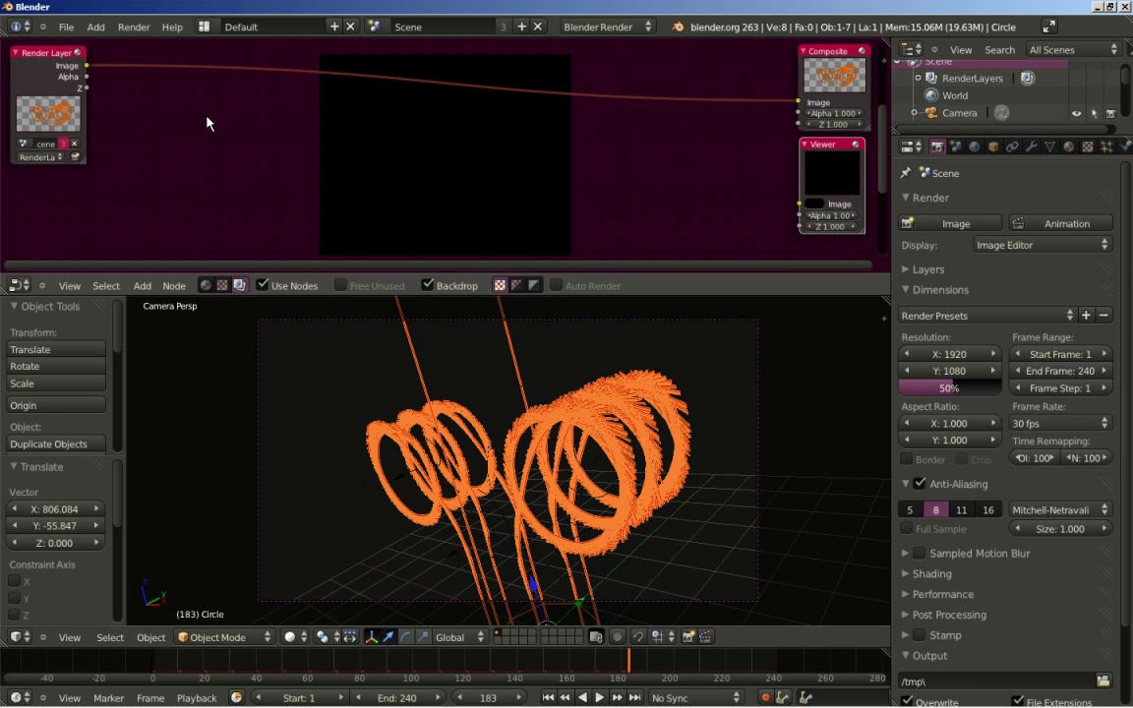
click(234, 121)
key(shift+a)
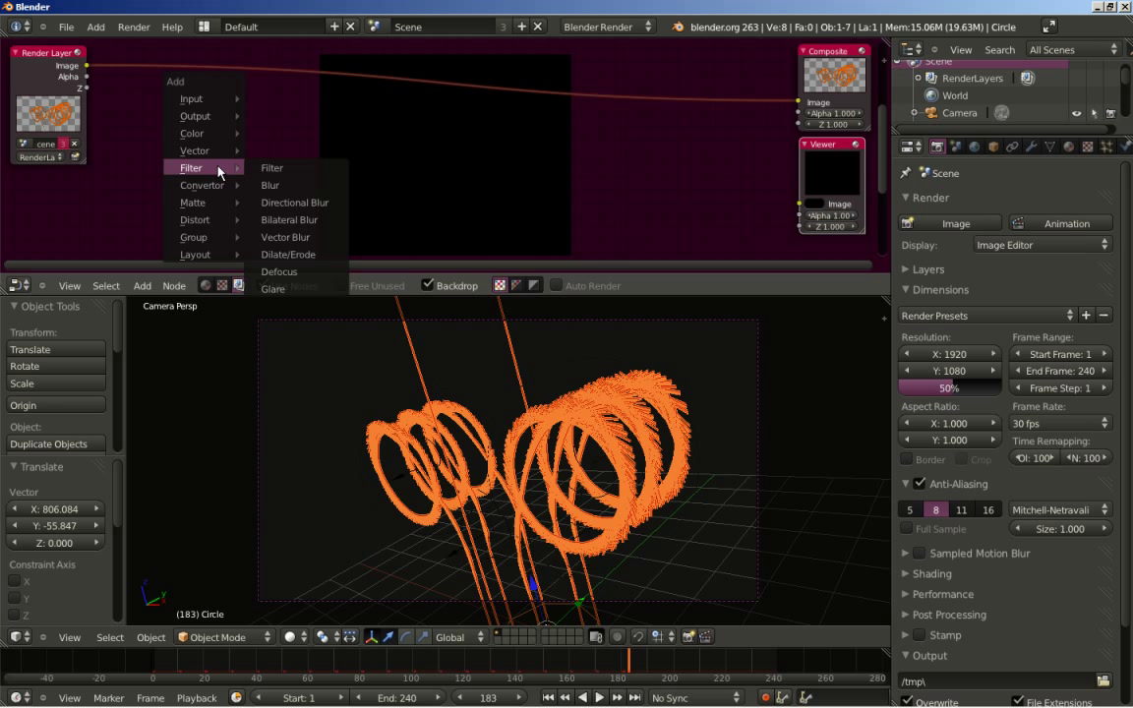
click(325, 220)
click(423, 62)
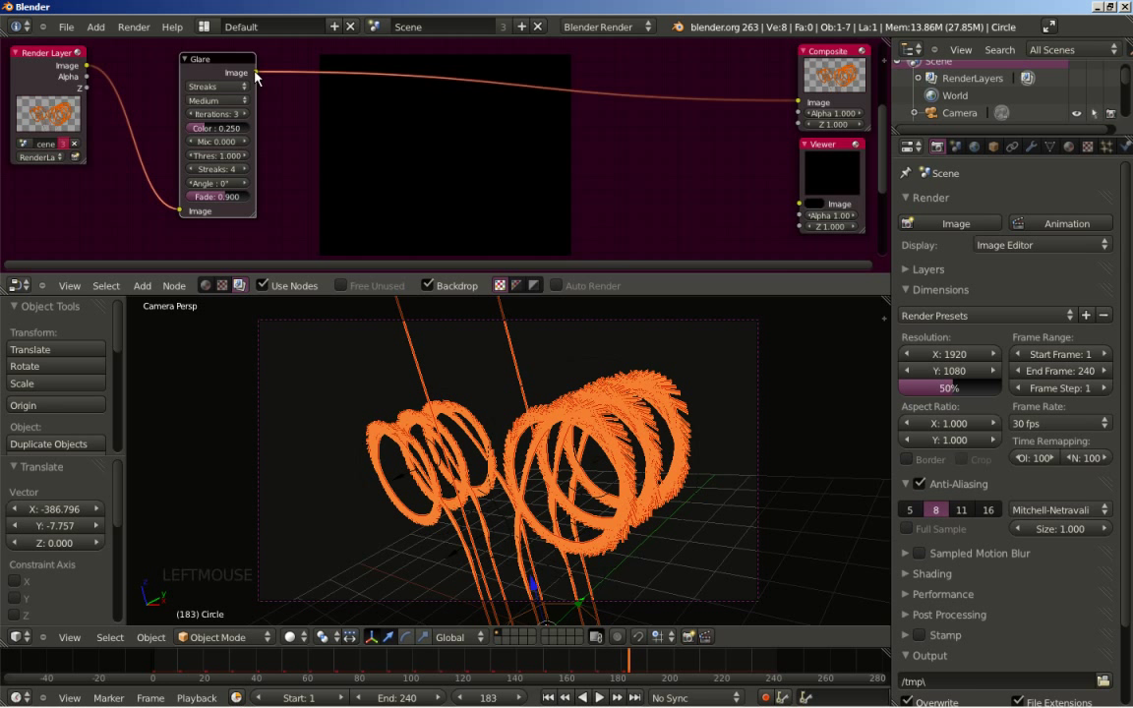
Step: Feed Glare into the Viewer, set its type to Fog Glow and lower threshold to about 0.46
click(263, 78)
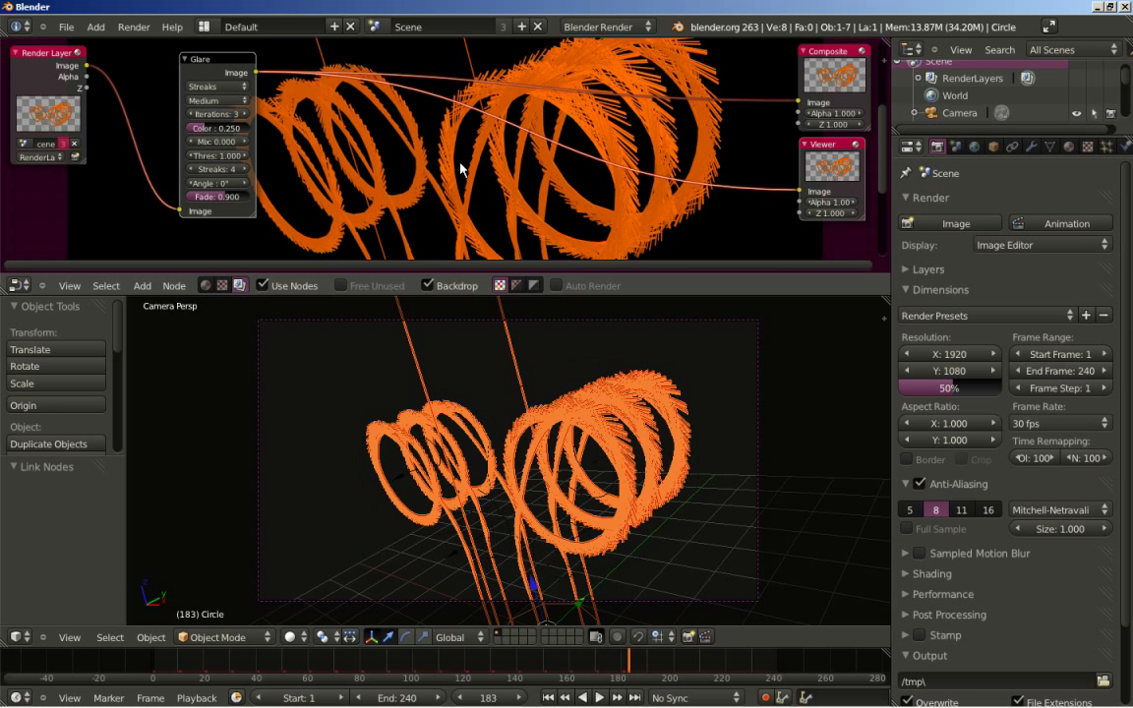
scroll(down, 3)
click(447, 291)
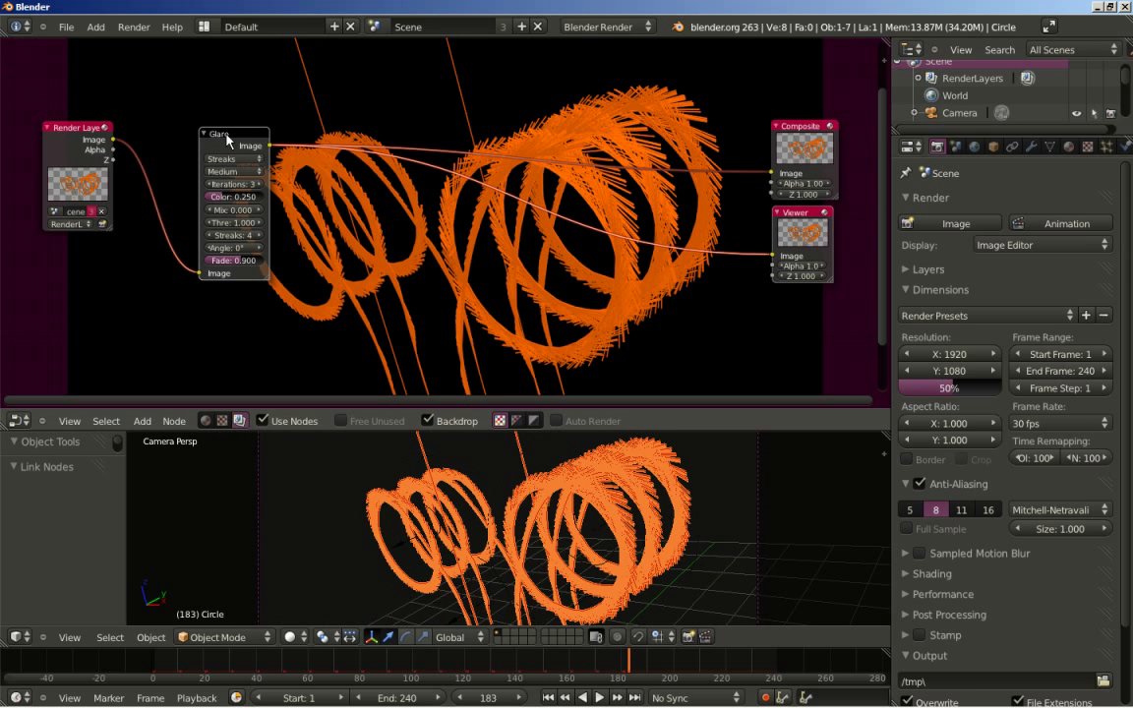
click(239, 164)
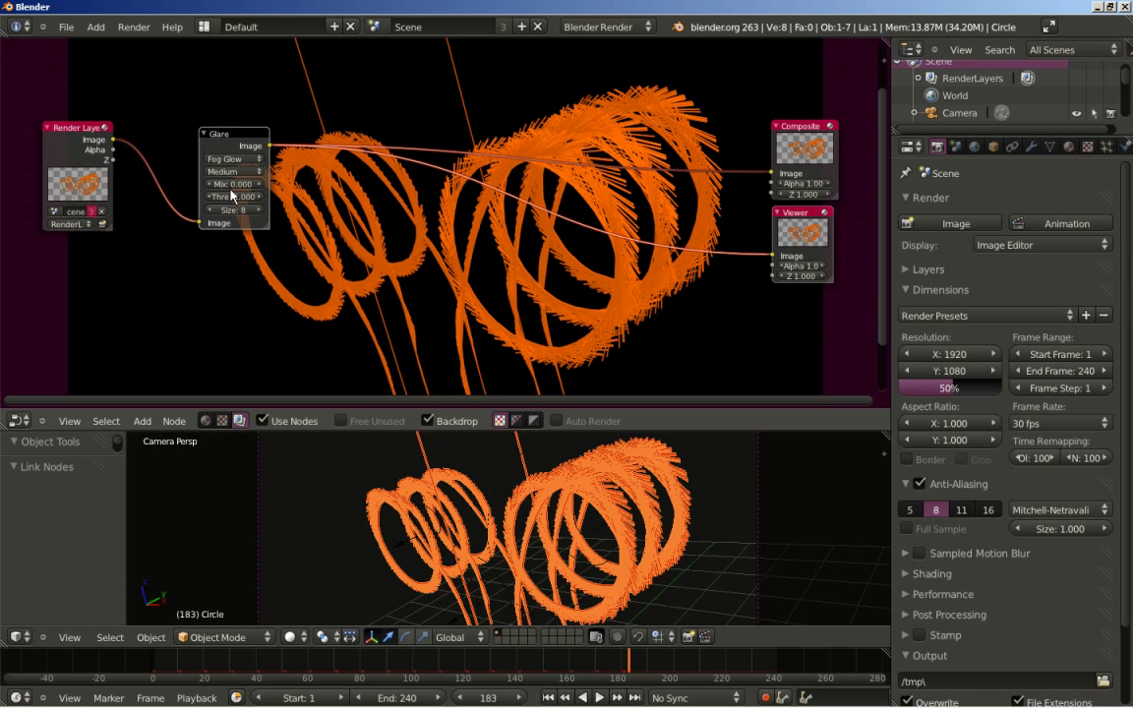
click(241, 201)
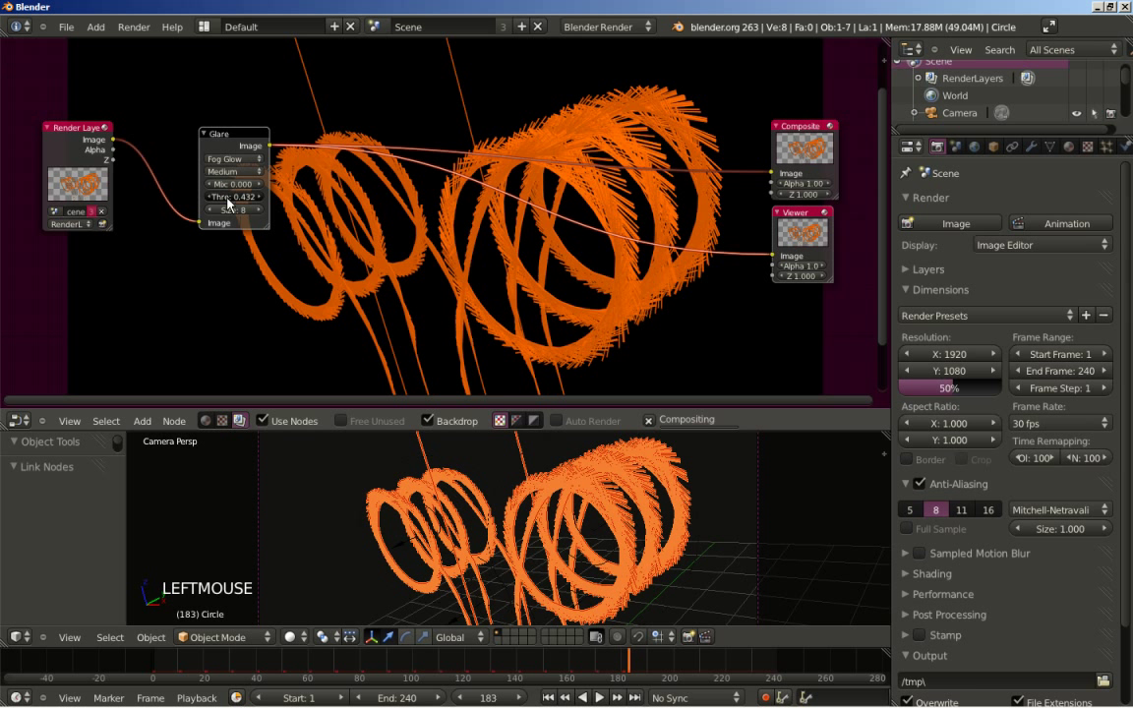